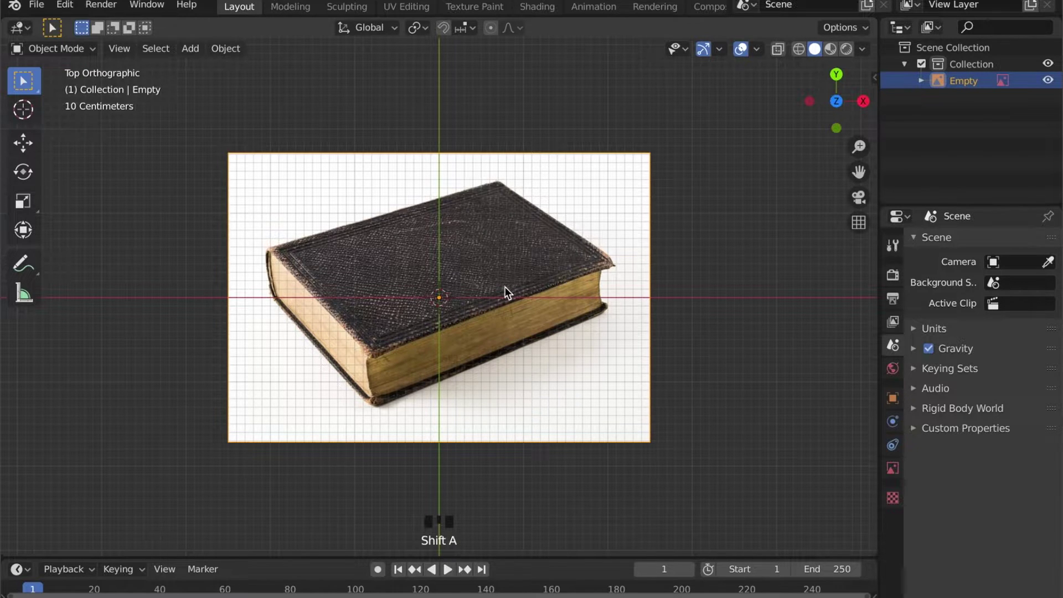
Bring up the Add menu to insert a mesh cube over the book reference photo.
{"action": "key", "text": "shift+a"}
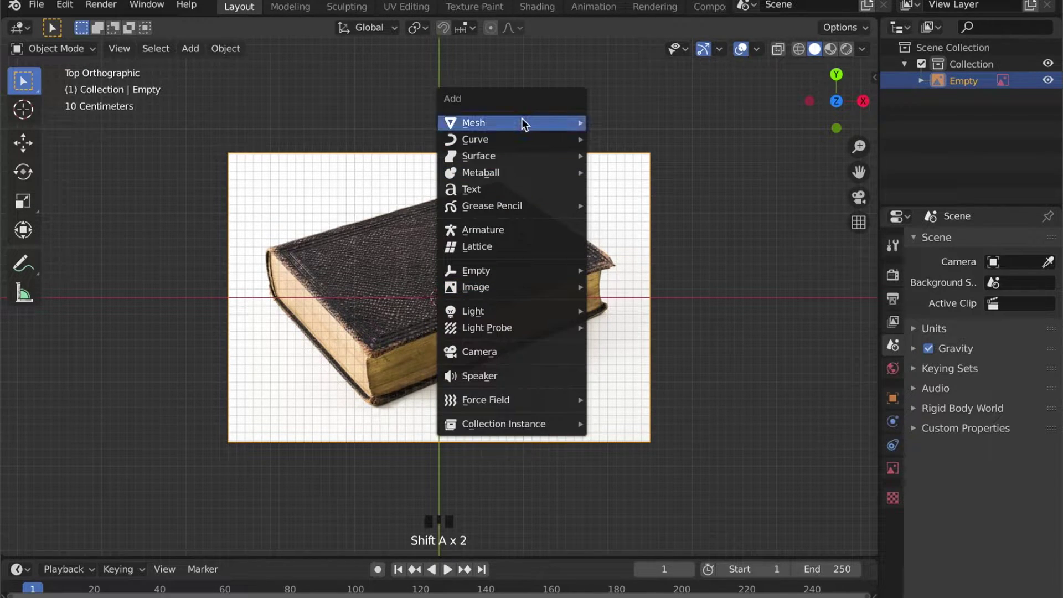
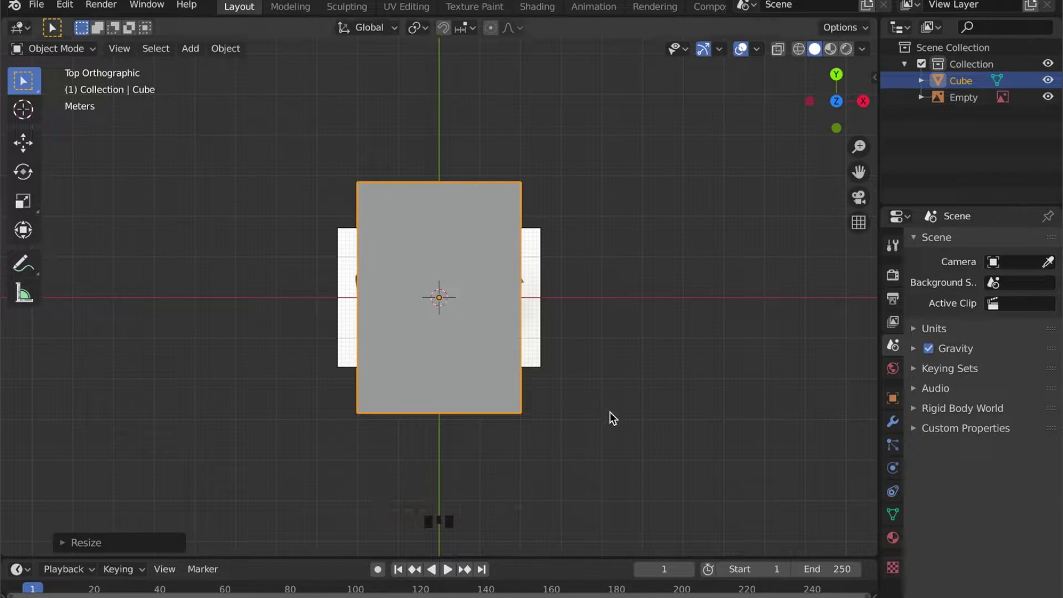
Raise the cube 1 m along Z and scale it down on Z into a thin slab.
{"action": "left_click_drag", "start_coordinate": [485, 359], "coordinate": [420, 31]}
{"action": "left_click_drag", "start_coordinate": [419, 28], "coordinate": [530, 156]}
{"action": "key", "text": "g"}
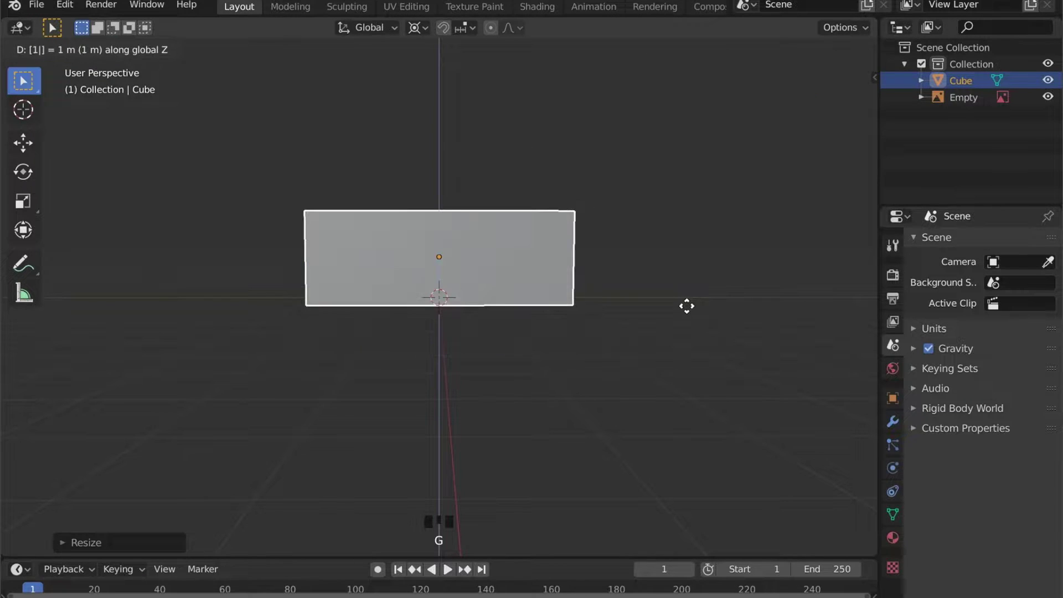
{"action": "key", "text": "s"}
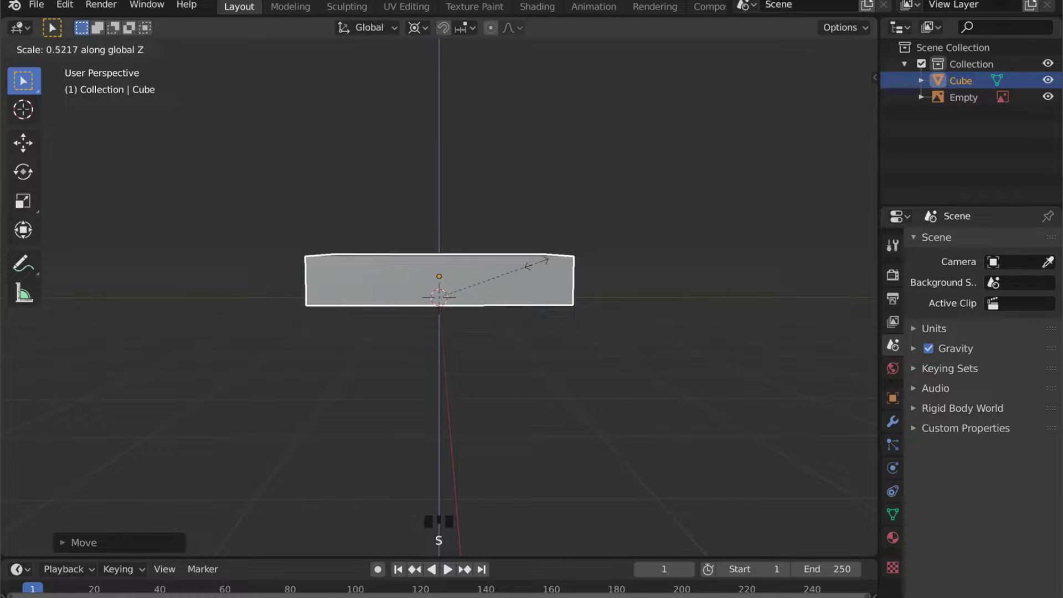
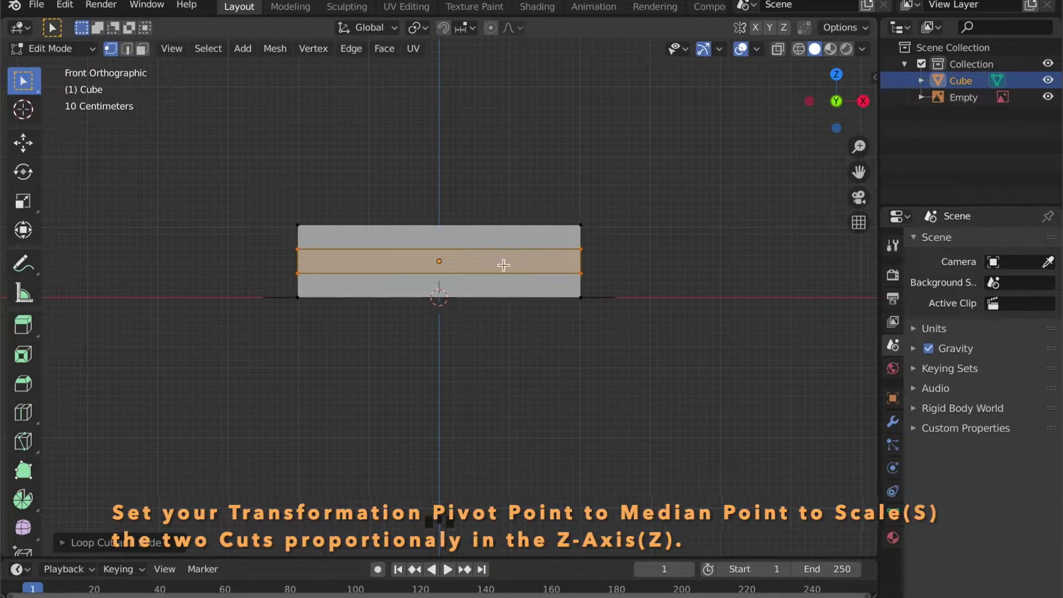
Spread the two edge loops toward top and bottom and slide a new loop toward the cover edge.
{"action": "key", "text": "s"}
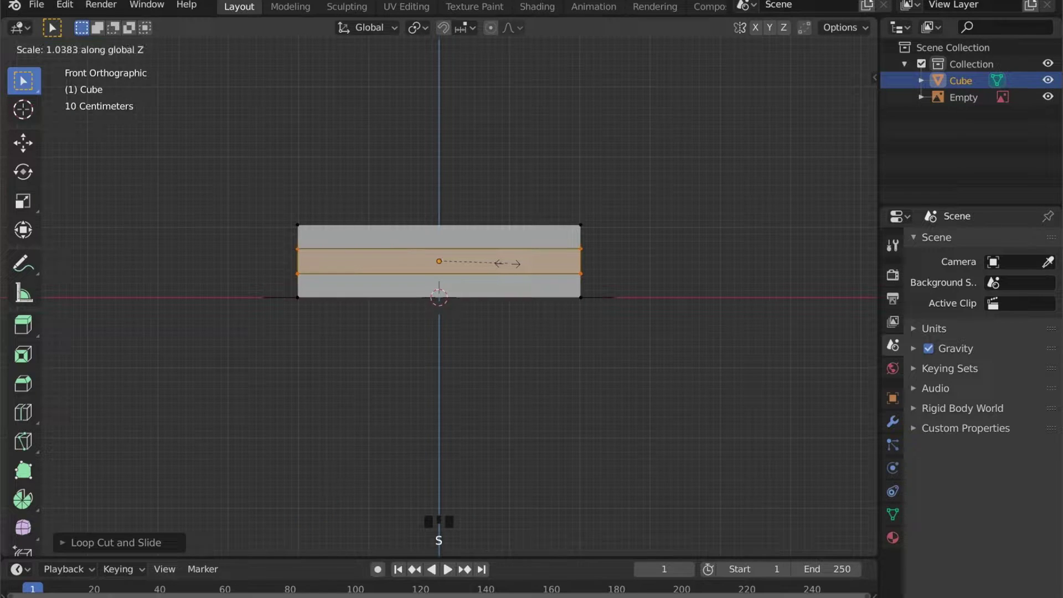
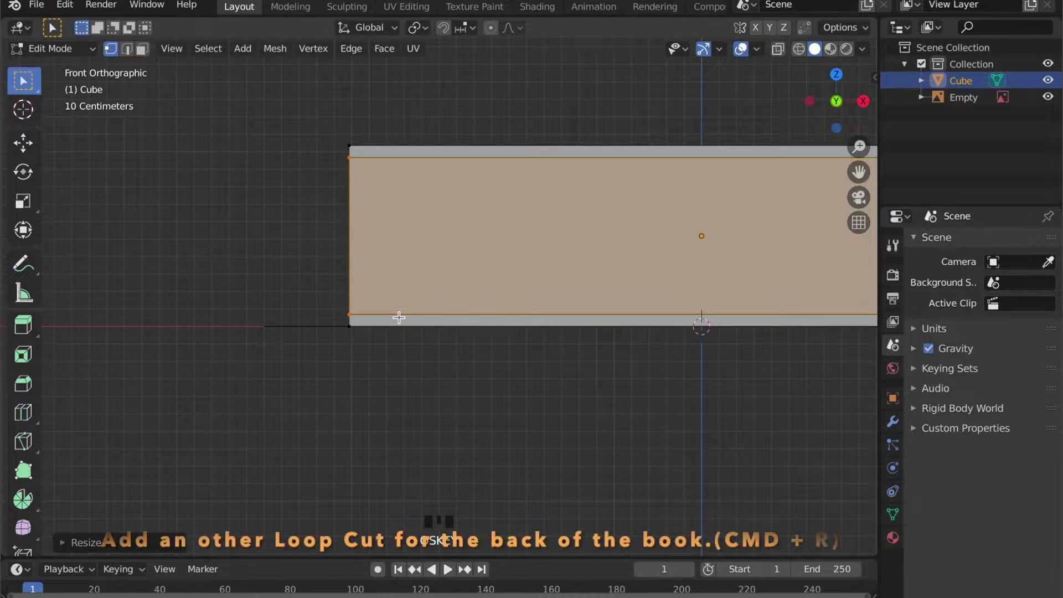
{"action": "key", "text": "r"}
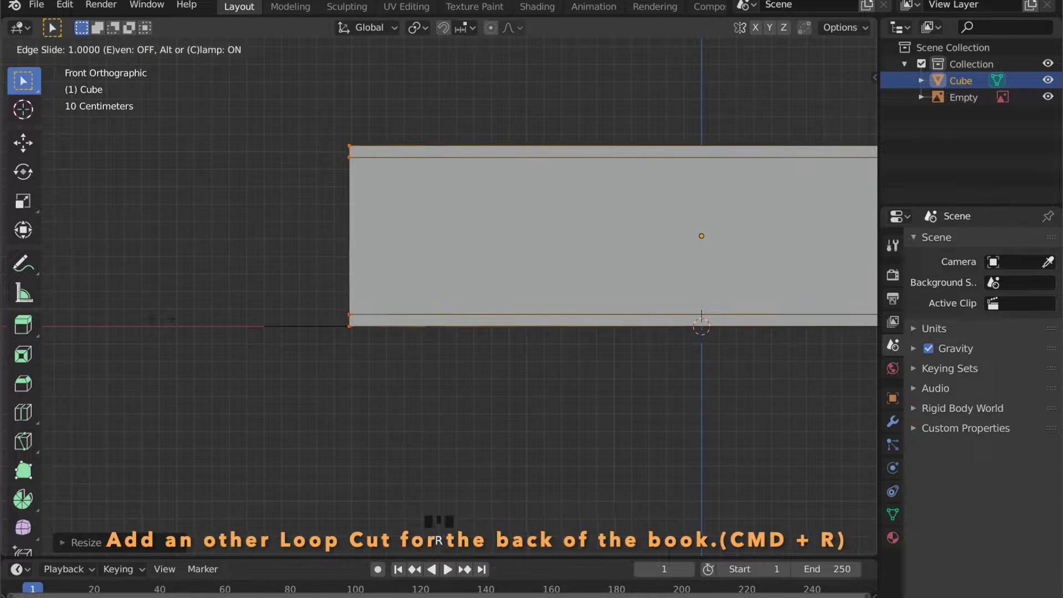
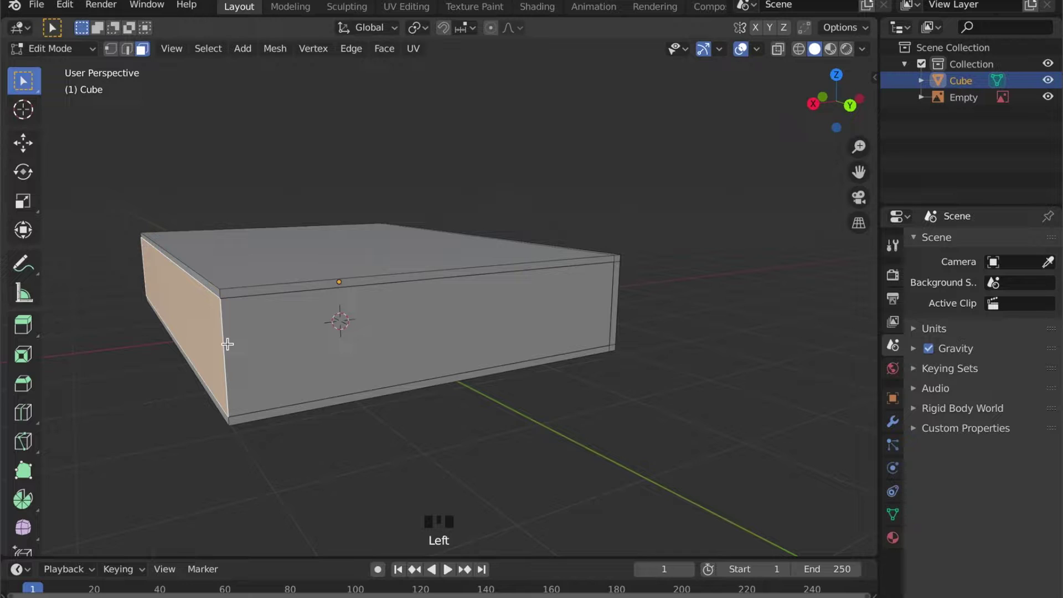
Move the page block's end face inward along X so the cover overhangs it.
{"action": "key", "text": "g"}
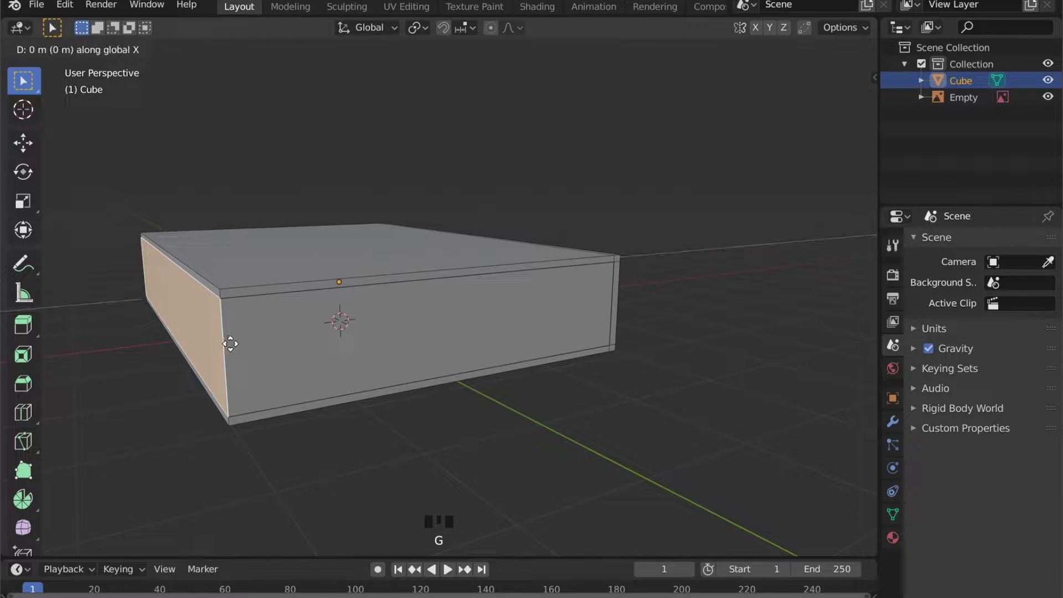
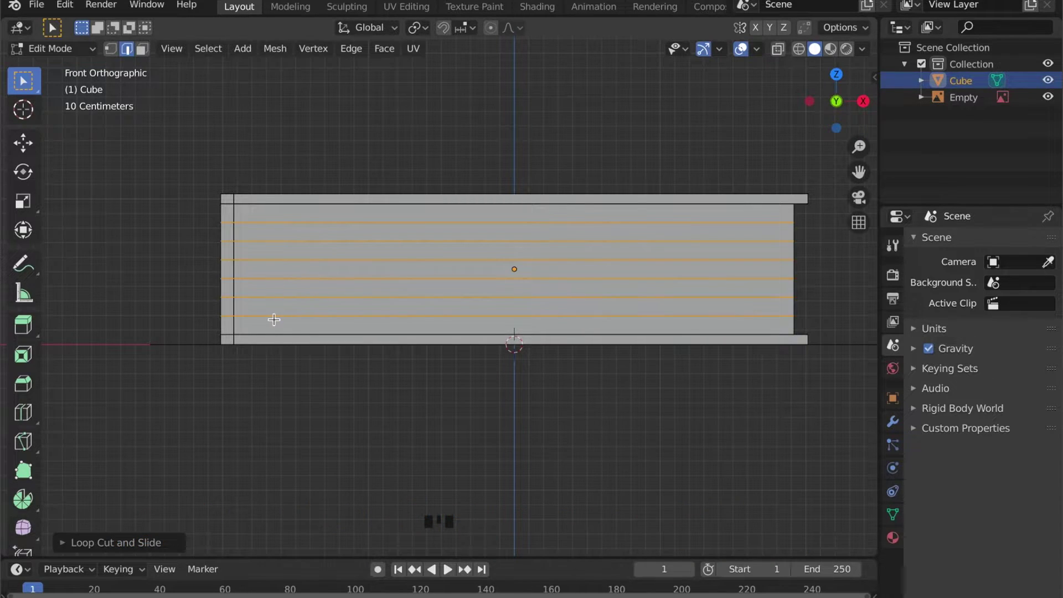
Confirm the multiple horizontal loop cuts across the page block as page lines.
{"action": "key", "text": "3"}
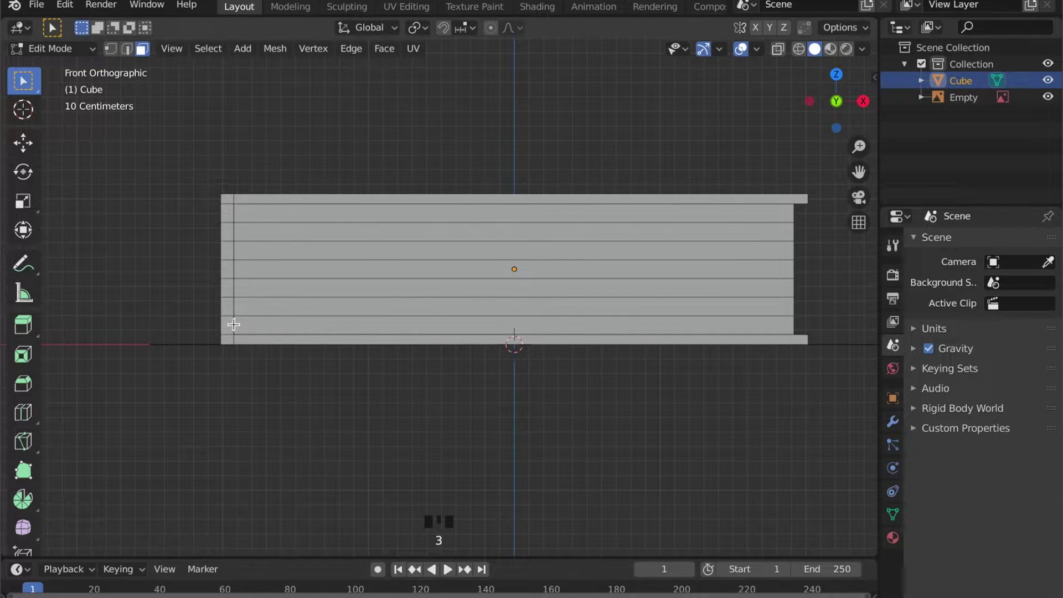
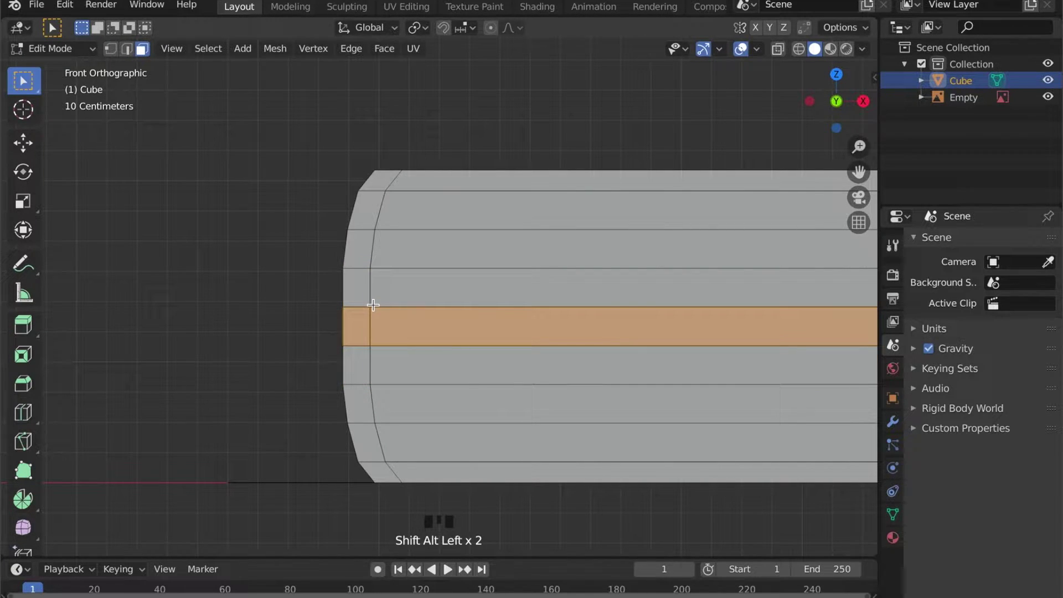
Nudge a strip of spine faces sideways to refine the rounded spine bulge.
{"action": "key", "text": "g"}
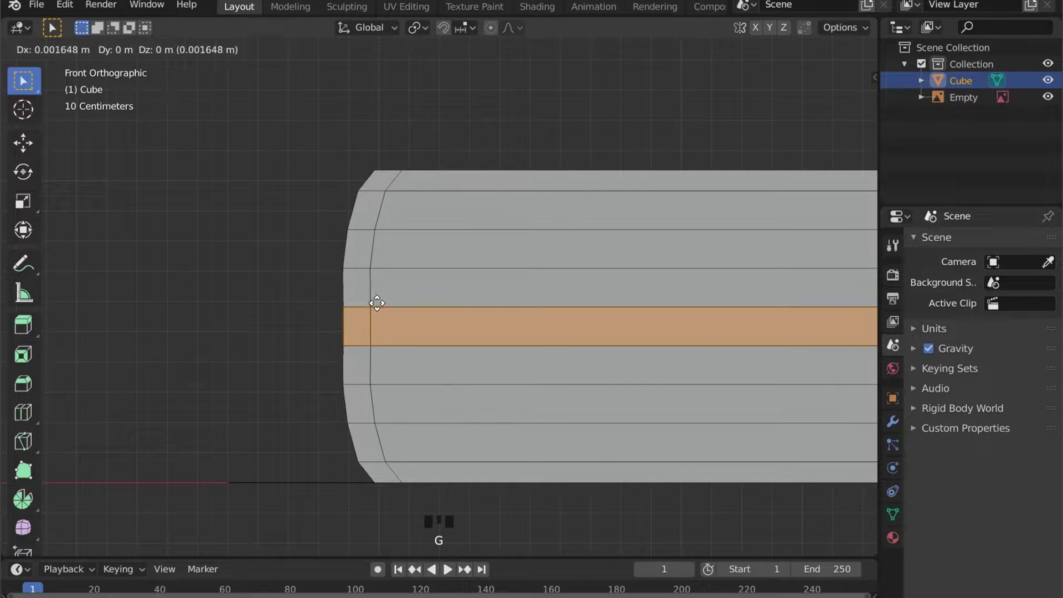
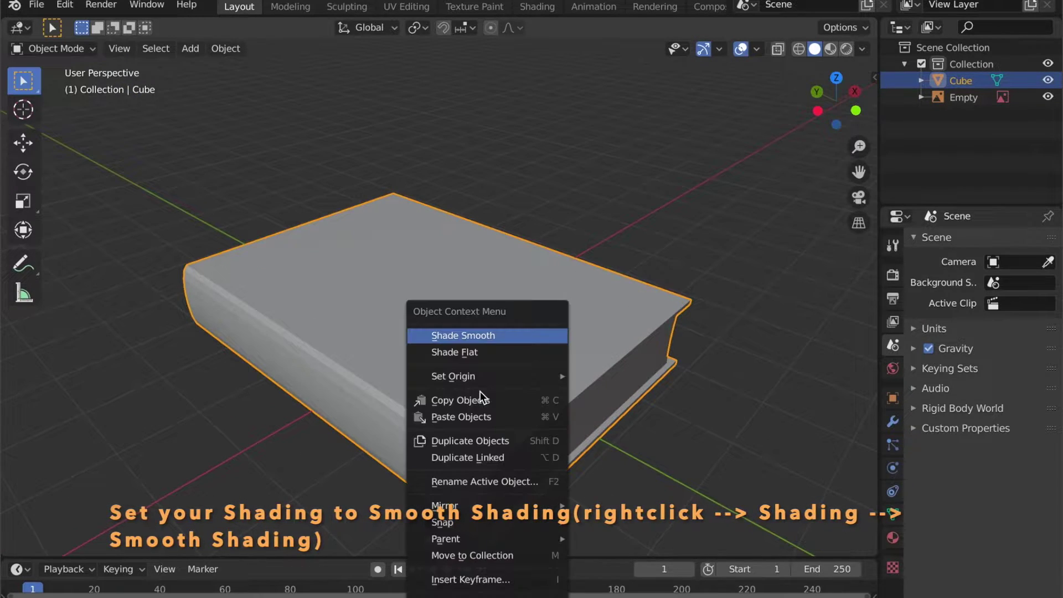
Shade the book smooth and enable Auto Smooth in the mesh data Normals settings.
{"action": "left_click_drag", "start_coordinate": [477, 337], "coordinate": [893, 516]}
{"action": "left_click", "coordinate": [893, 518]}
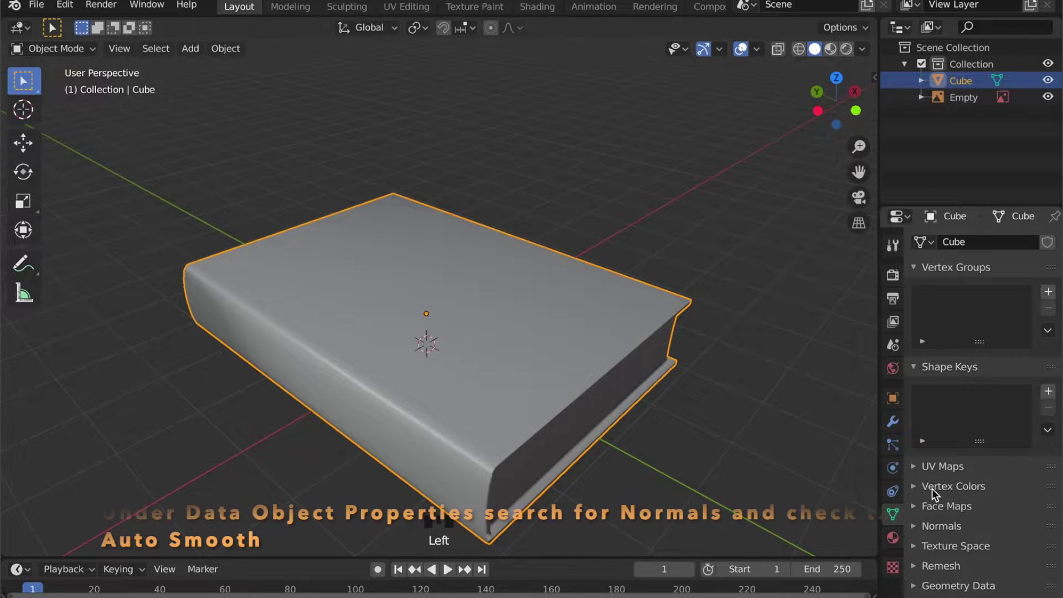
{"action": "left_click", "coordinate": [933, 533]}
{"action": "scroll", "scroll_direction": "down", "scroll_amount": 3}
{"action": "left_click", "coordinate": [948, 487]}
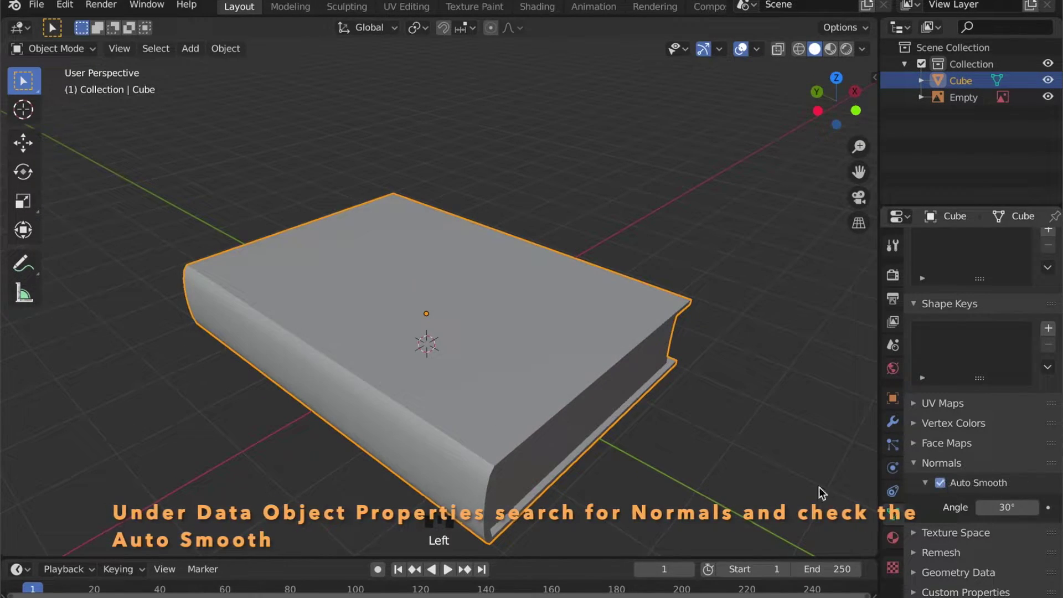
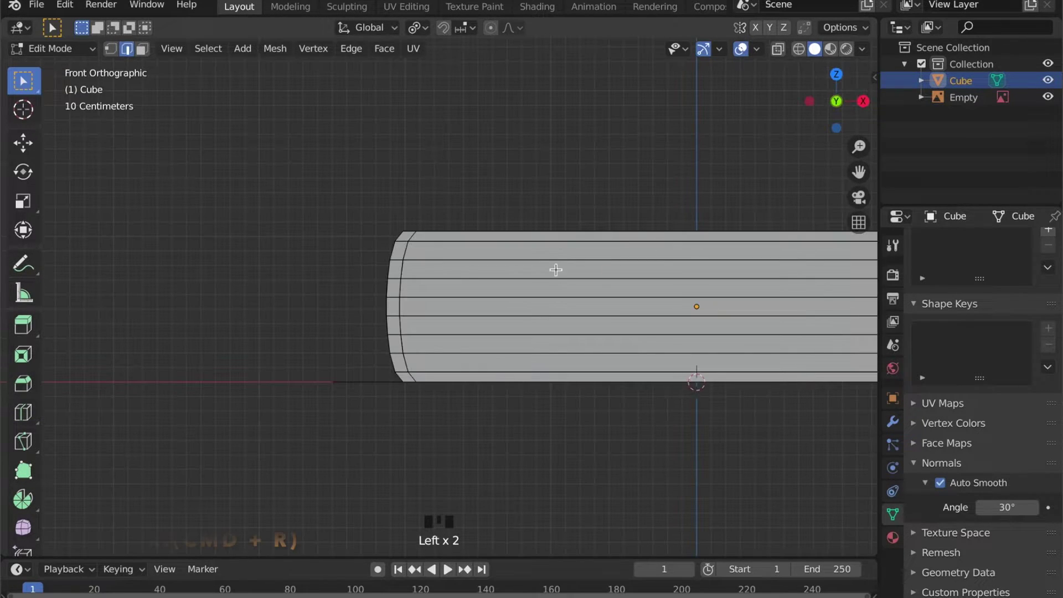
Add two edge loops near the rounded spine and slide them close to its edge.
{"action": "key", "text": "r"}
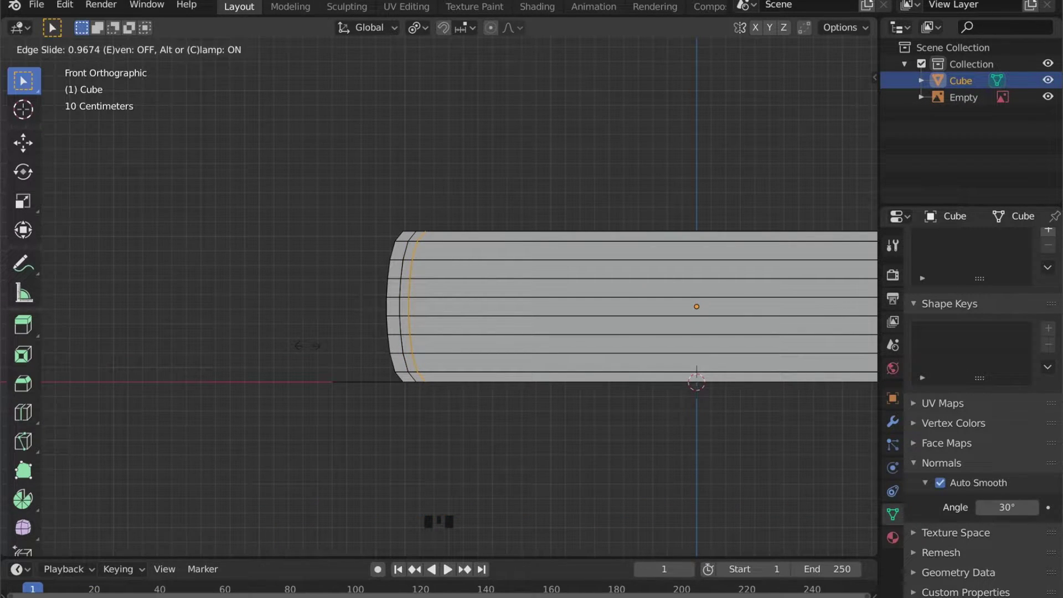
{"action": "scroll", "scroll_direction": "up", "scroll_amount": 3}
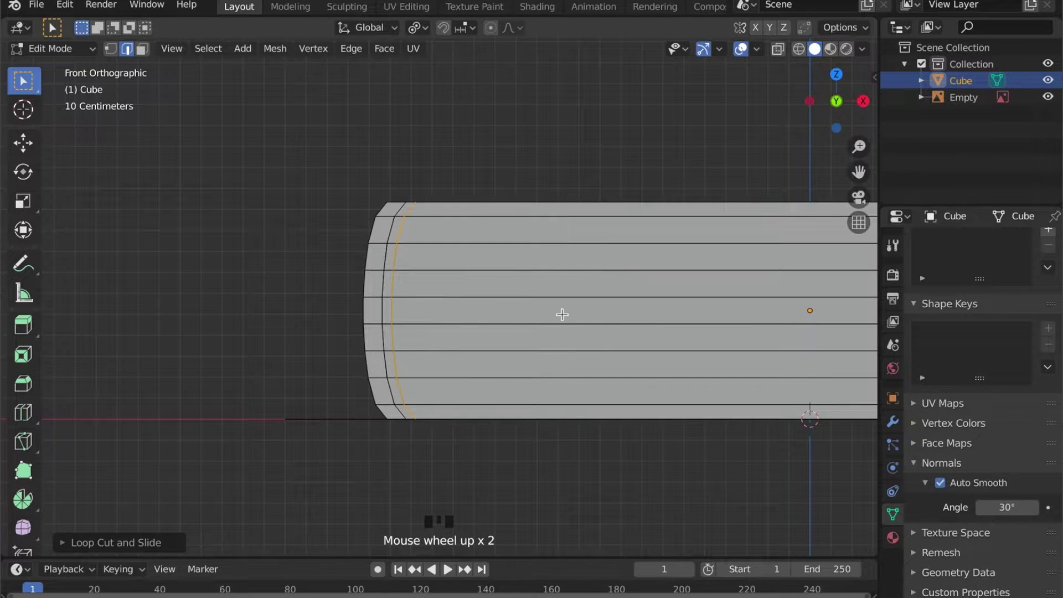
{"action": "key", "text": "r"}
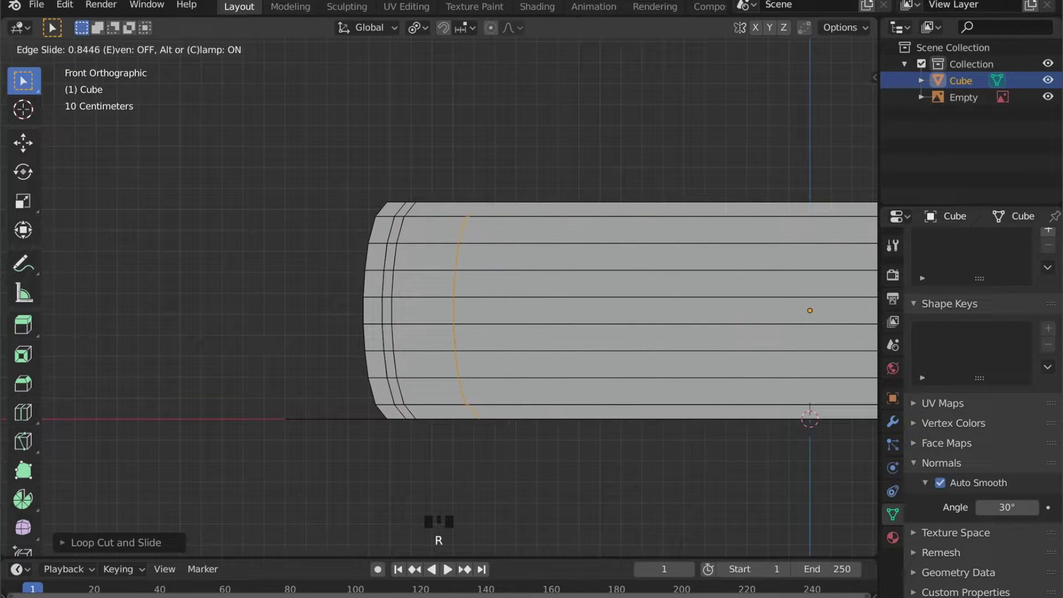
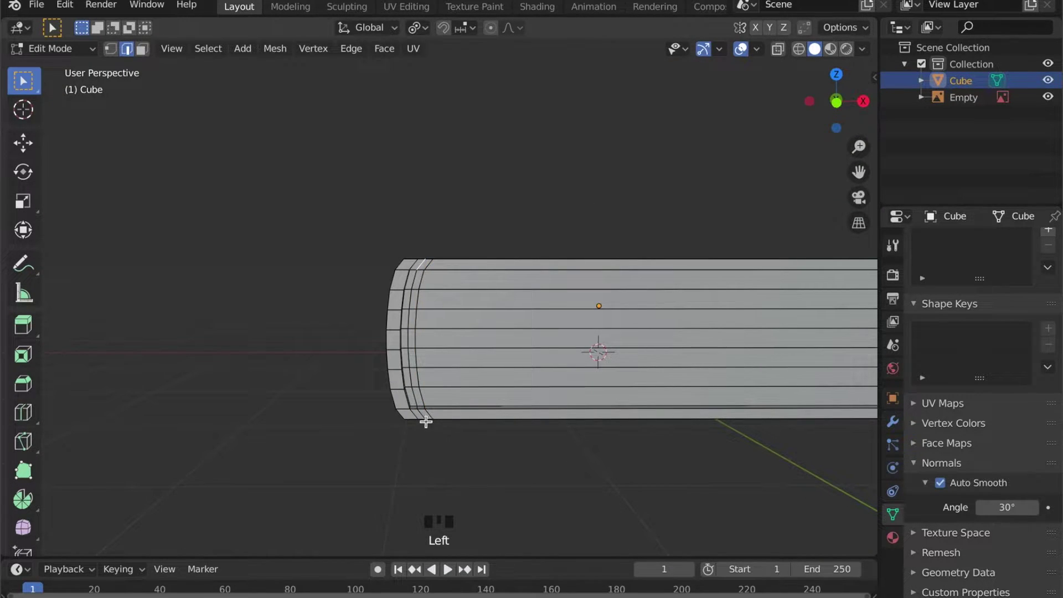
Select the outer spine and cover edge loops while orbiting around the spine corner.
{"action": "left_click", "coordinate": [419, 414]}
{"action": "scroll", "scroll_direction": "up", "scroll_amount": 3}
{"action": "scroll", "scroll_direction": "down", "scroll_amount": 3}
{"action": "left_click_drag", "start_coordinate": [422, 365], "coordinate": [438, 130]}
{"action": "left_click_drag", "start_coordinate": [439, 130], "coordinate": [450, 182]}
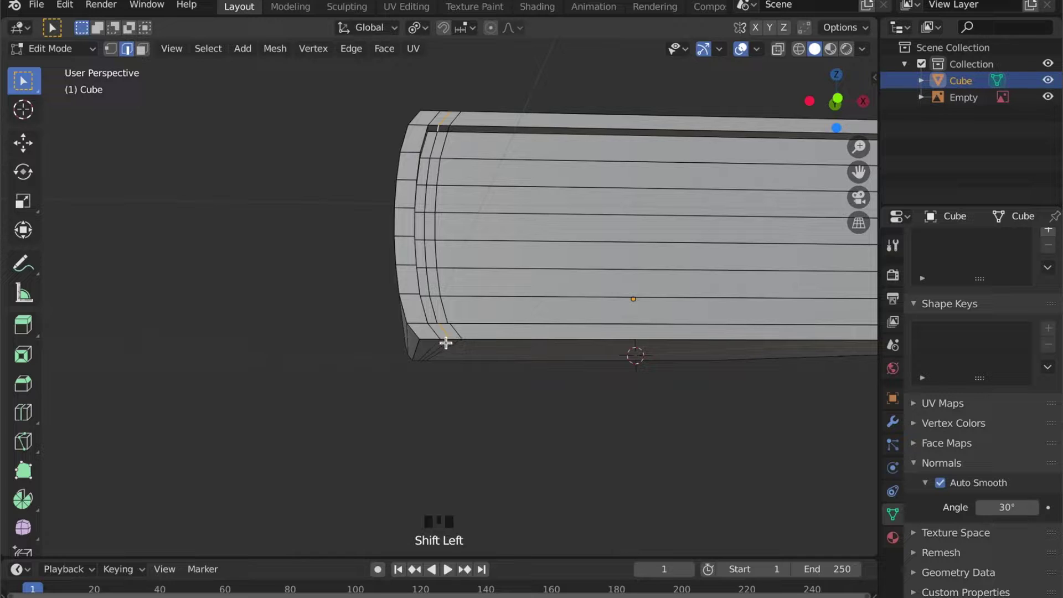
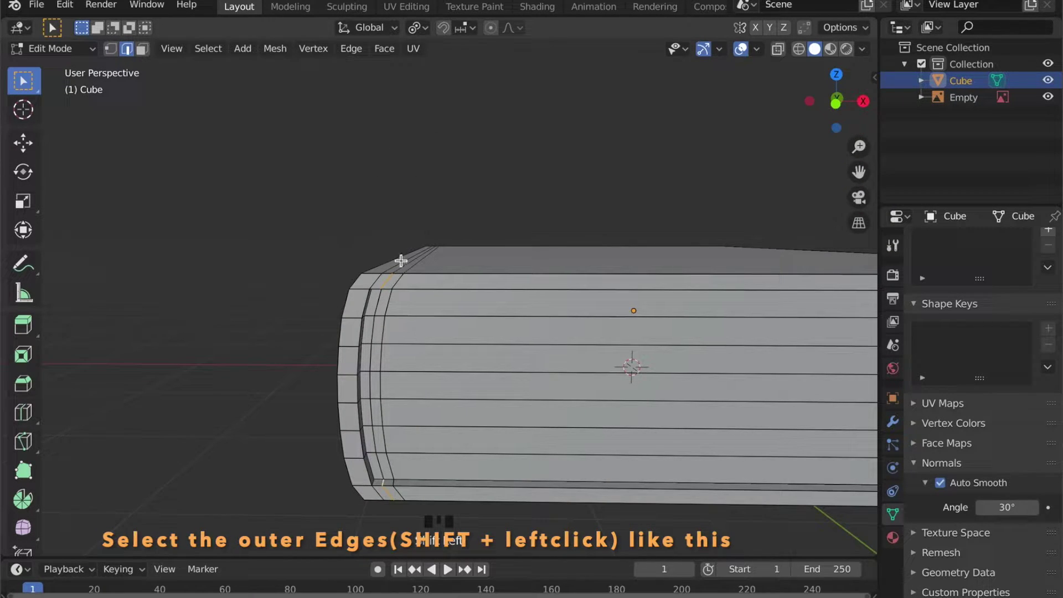
{"action": "left_click", "coordinate": [399, 267]}
Add the remaining outer cover loop, scale them inward into a hinge groove, and inspect the spine.
{"action": "left_click_drag", "start_coordinate": [437, 265], "coordinate": [430, 51]}
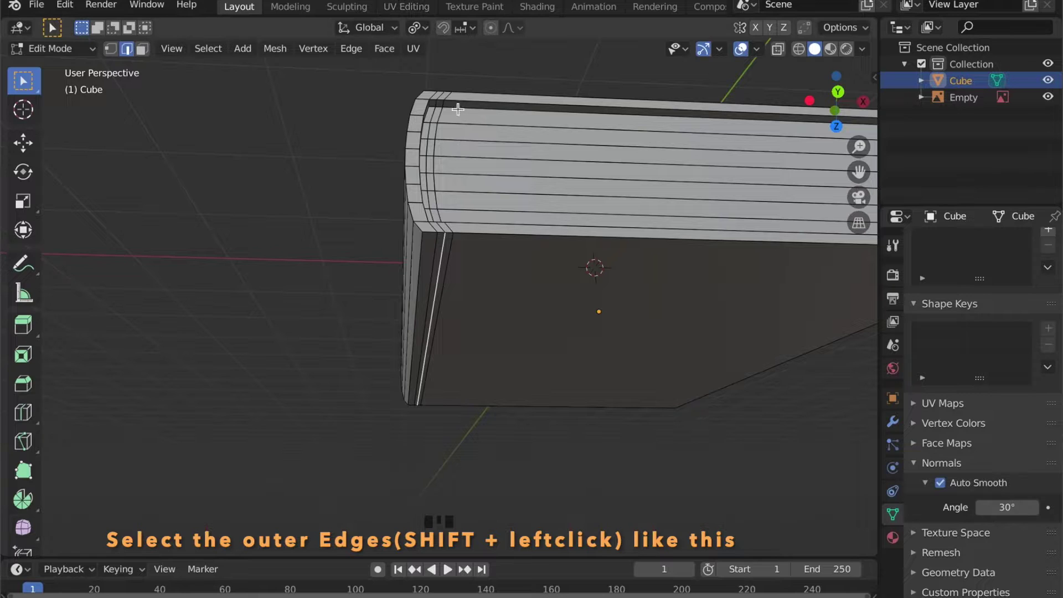
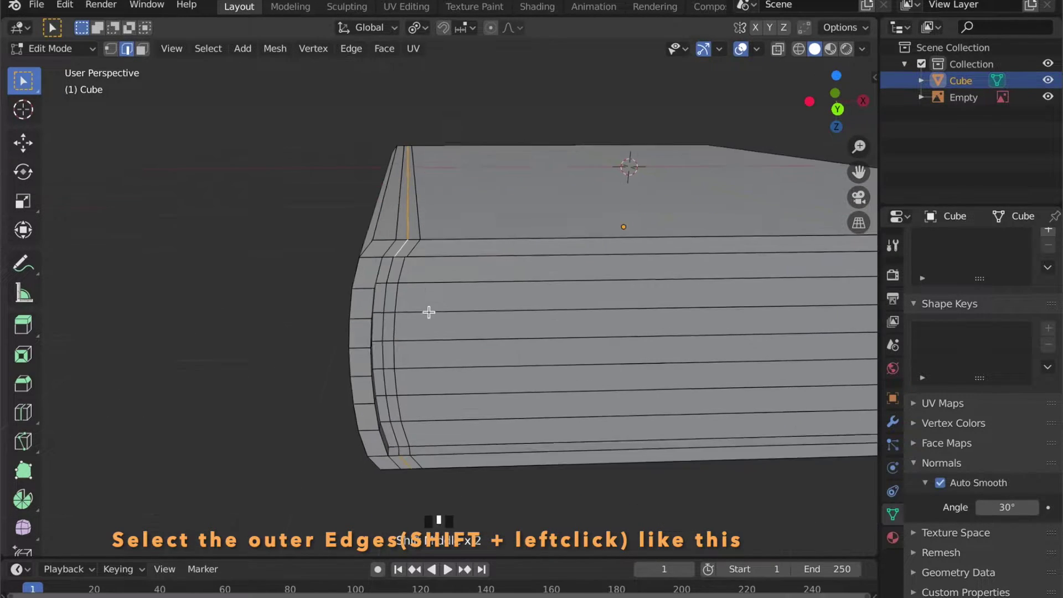
{"action": "left_click", "coordinate": [436, 452]}
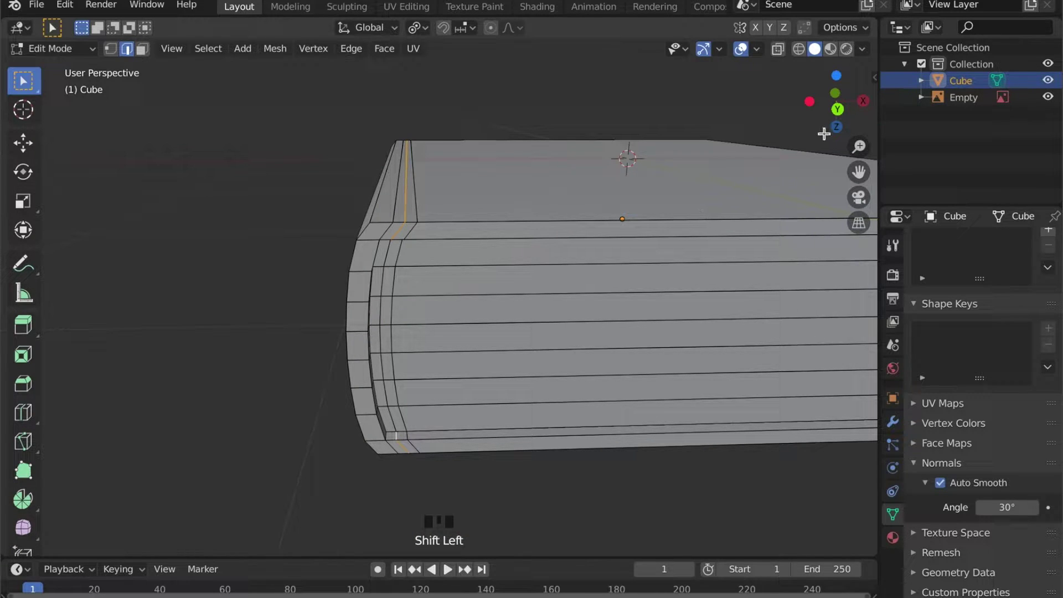
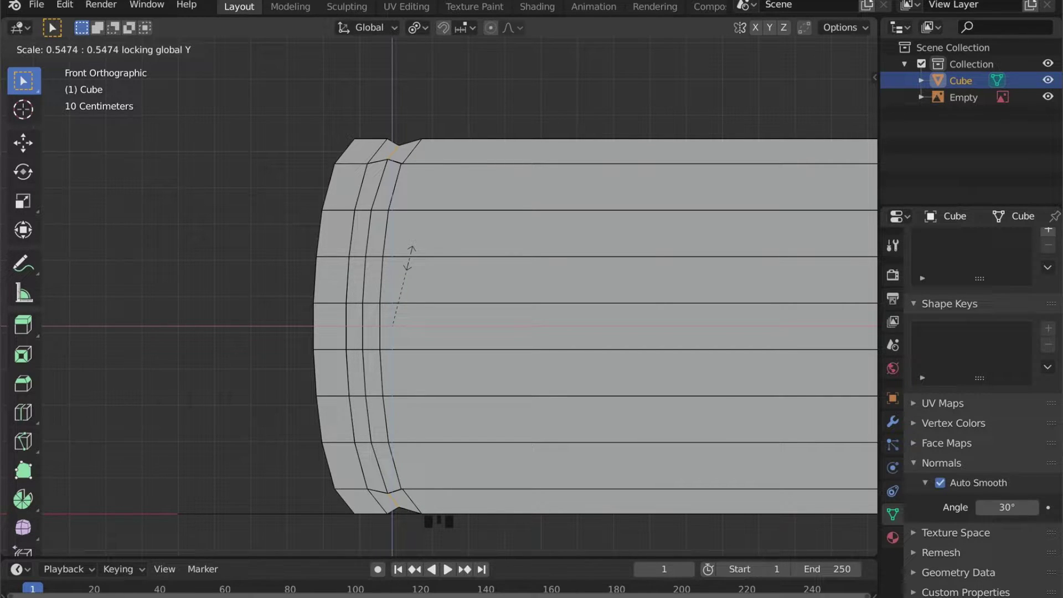
{"action": "scroll", "scroll_direction": "down", "scroll_amount": 3}
{"action": "middle_click", "coordinate": [428, 301]}
{"action": "scroll", "scroll_direction": "down", "scroll_amount": 3}
{"action": "scroll", "scroll_direction": "down", "scroll_amount": 3}
{"action": "left_click_drag", "start_coordinate": [419, 302], "coordinate": [387, 215]}
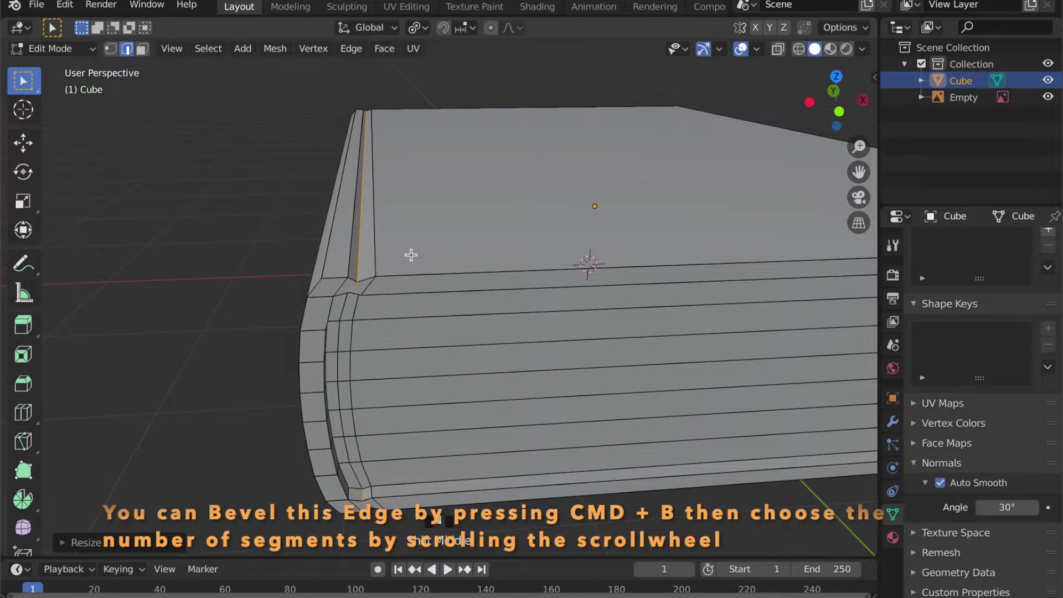
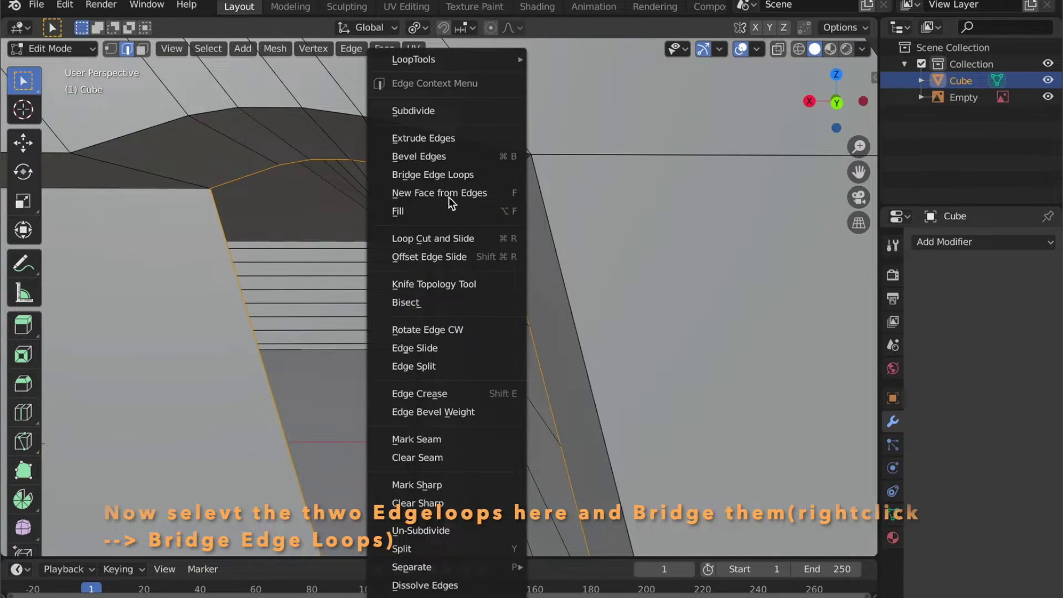
Bridge the selected edge loops to close the hinge groove, then check the book in Object Mode.
{"action": "right_click", "coordinate": [450, 174]}
{"action": "scroll", "scroll_direction": "down", "scroll_amount": 3}
{"action": "key", "text": "Tab"}
{"action": "left_click_drag", "start_coordinate": [540, 348], "coordinate": [544, 331]}
{"action": "left_click_drag", "start_coordinate": [540, 329], "coordinate": [520, 340]}
{"action": "scroll", "scroll_direction": "down", "scroll_amount": 3}
{"action": "left_click_drag", "start_coordinate": [495, 361], "coordinate": [477, 376]}
{"action": "key", "text": "Tab"}
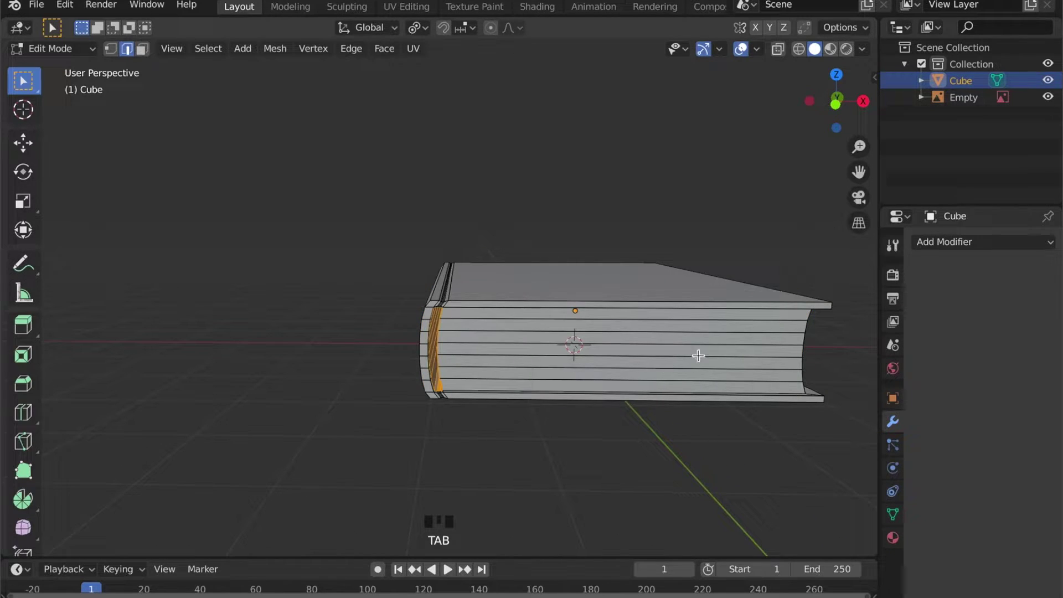
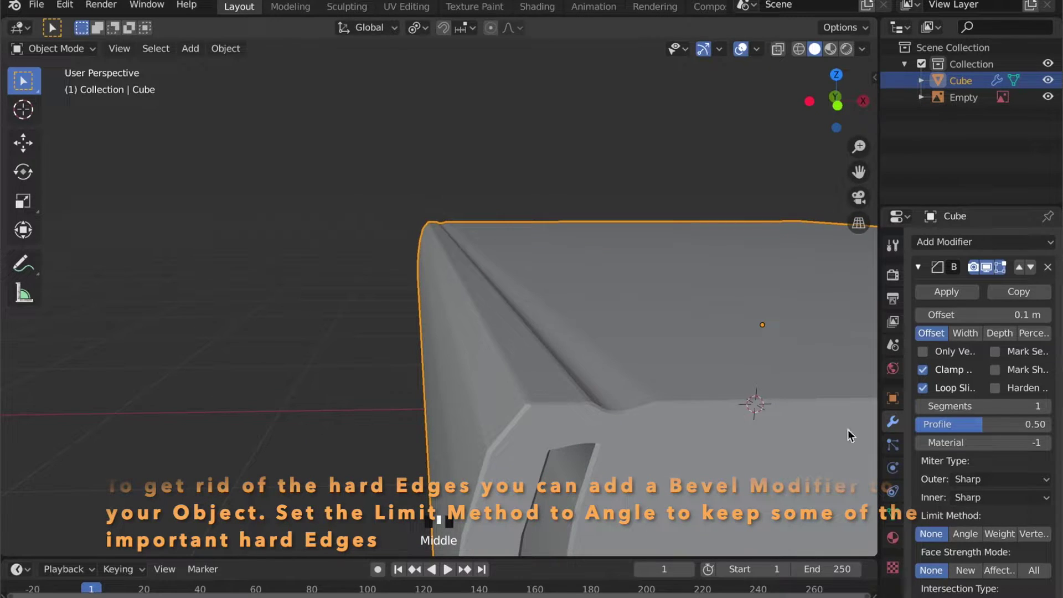
Reduce the Bevel modifier's offset to 0.01 m.
{"action": "left_click_drag", "start_coordinate": [1047, 417], "coordinate": [852, 438]}
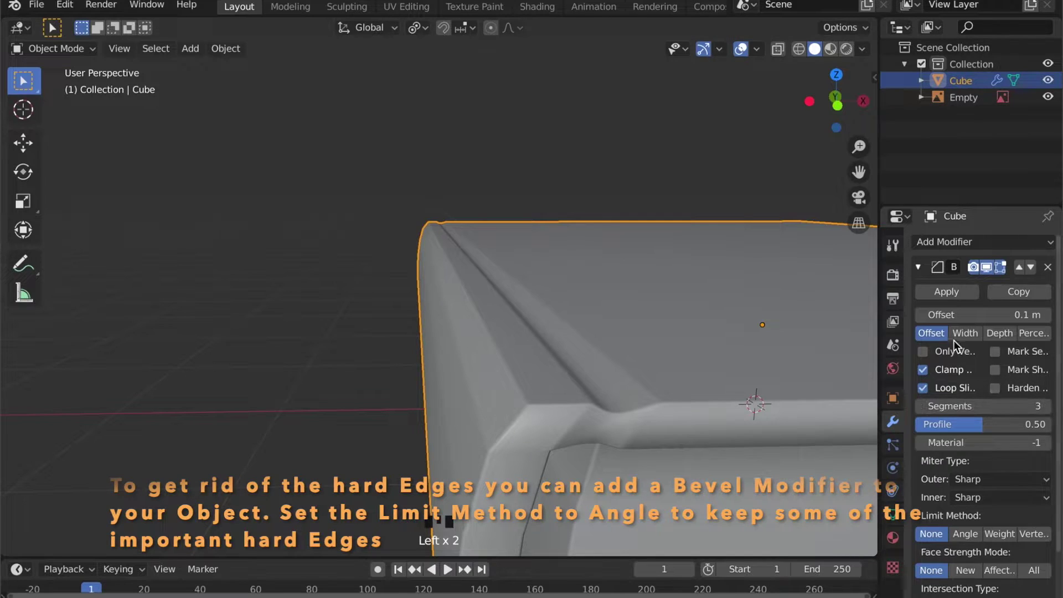
{"action": "left_click", "coordinate": [974, 337]}
{"action": "left_click", "coordinate": [993, 340]}
{"action": "left_click", "coordinate": [1030, 343]}
{"action": "left_click", "coordinate": [963, 343]}
Raise the bevel segments to 4, limit bevelling by a 30° angle, and enter Edit Mode.
{"action": "scroll", "scroll_direction": "down", "scroll_amount": 3}
{"action": "left_click_drag", "start_coordinate": [682, 469], "coordinate": [977, 539]}
{"action": "left_click", "coordinate": [978, 539]}
{"action": "scroll", "scroll_direction": "up", "scroll_amount": 3}
{"action": "left_click_drag", "start_coordinate": [494, 321], "coordinate": [496, 314]}
{"action": "key", "text": "Tab"}
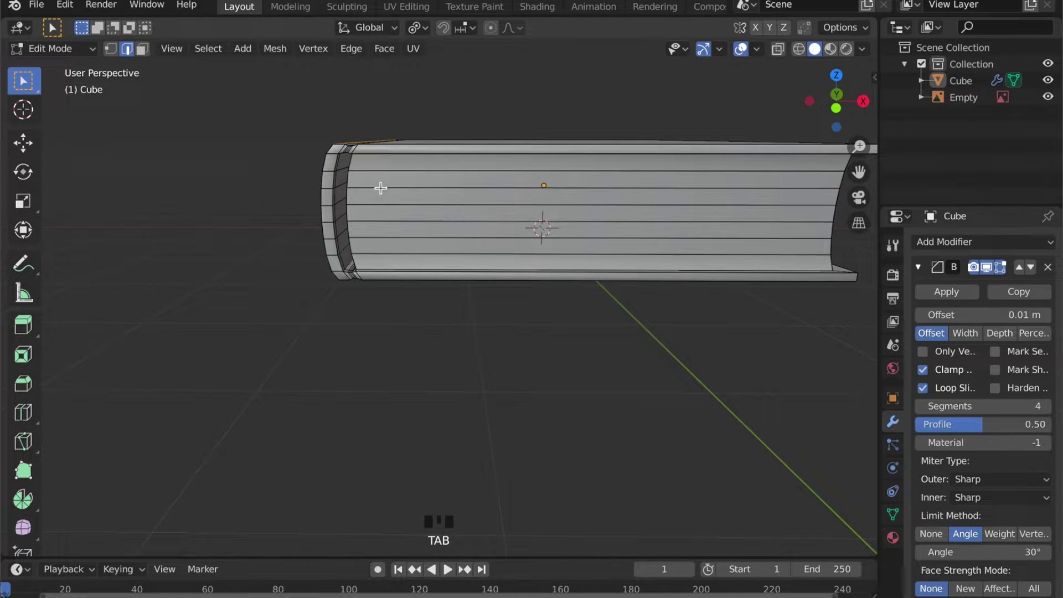
Select the page-block faces and separate them into their own object, Cube.001.
{"action": "key", "text": "3"}
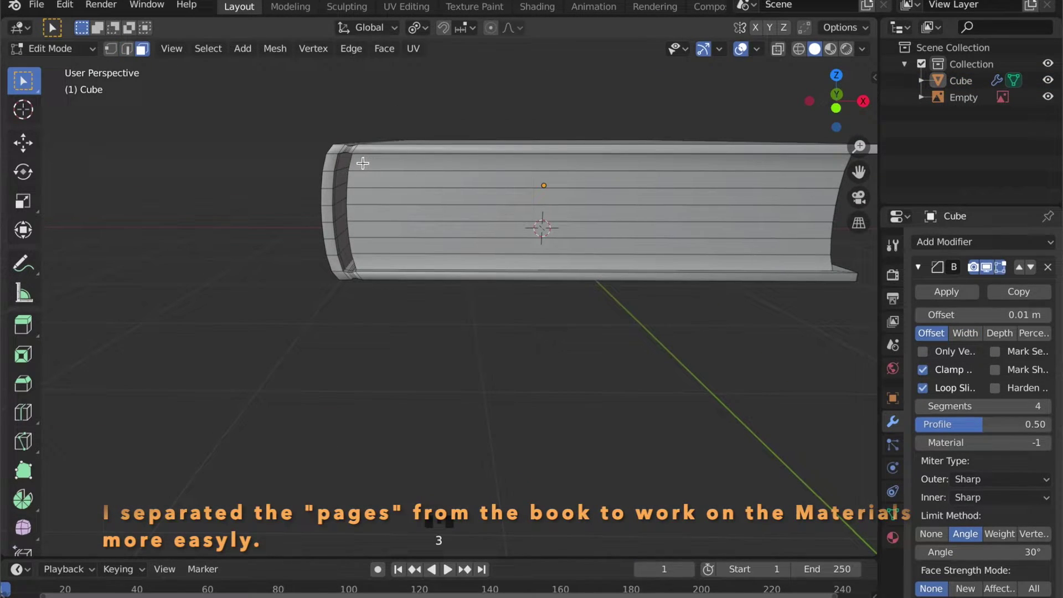
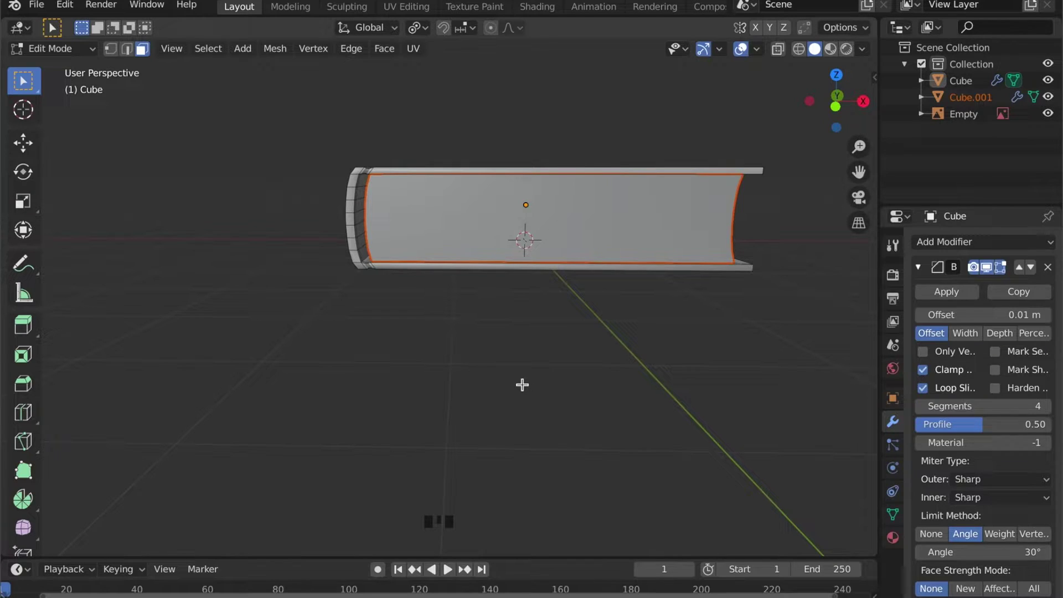
{"action": "key", "text": "g"}
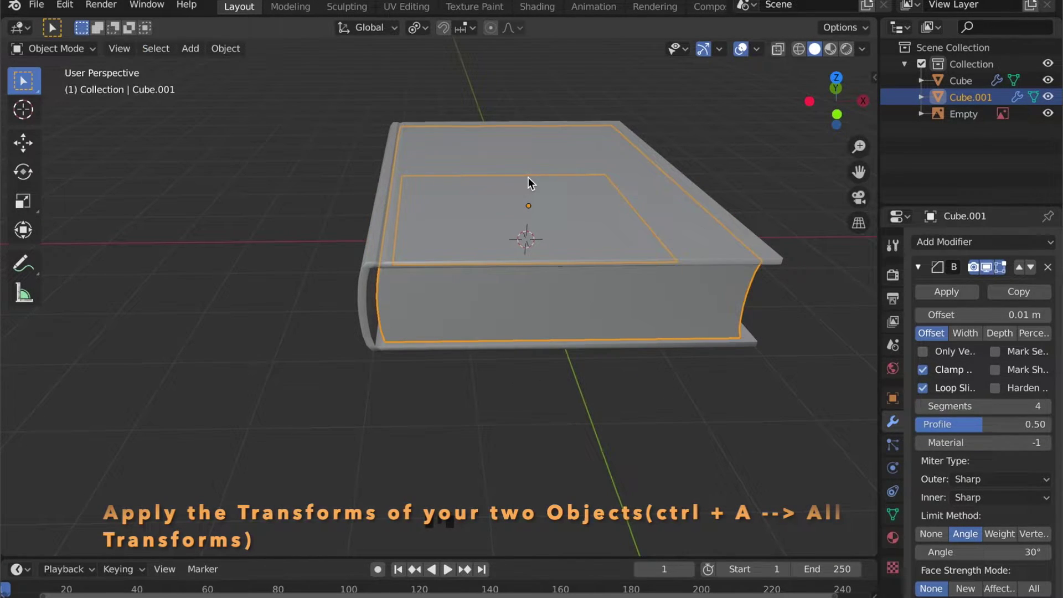
Apply all transforms to the pages object and to the cover.
{"action": "key", "text": "ctrl+a"}
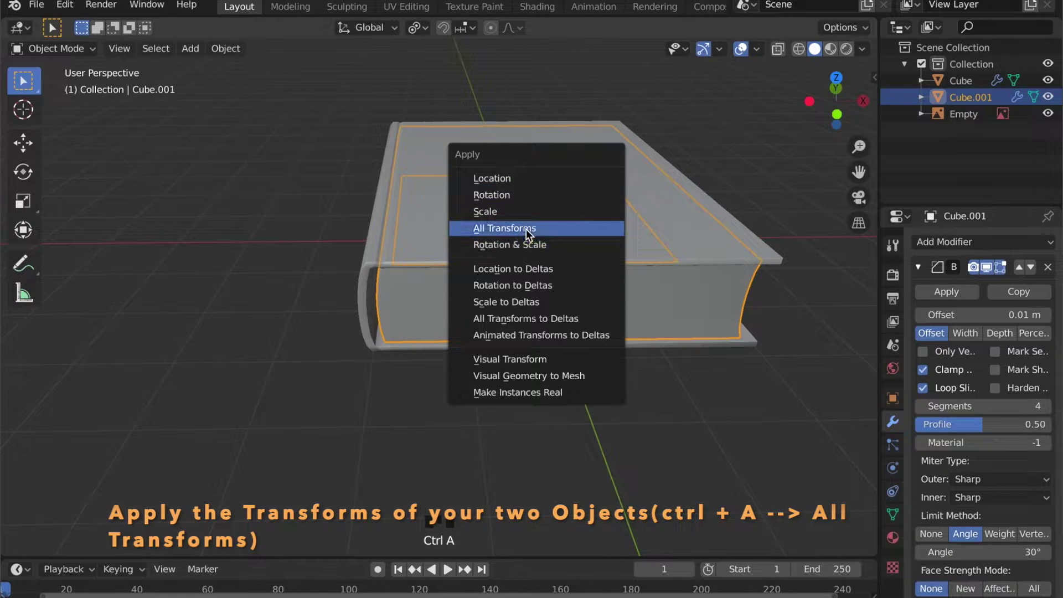
{"action": "left_click", "coordinate": [530, 234]}
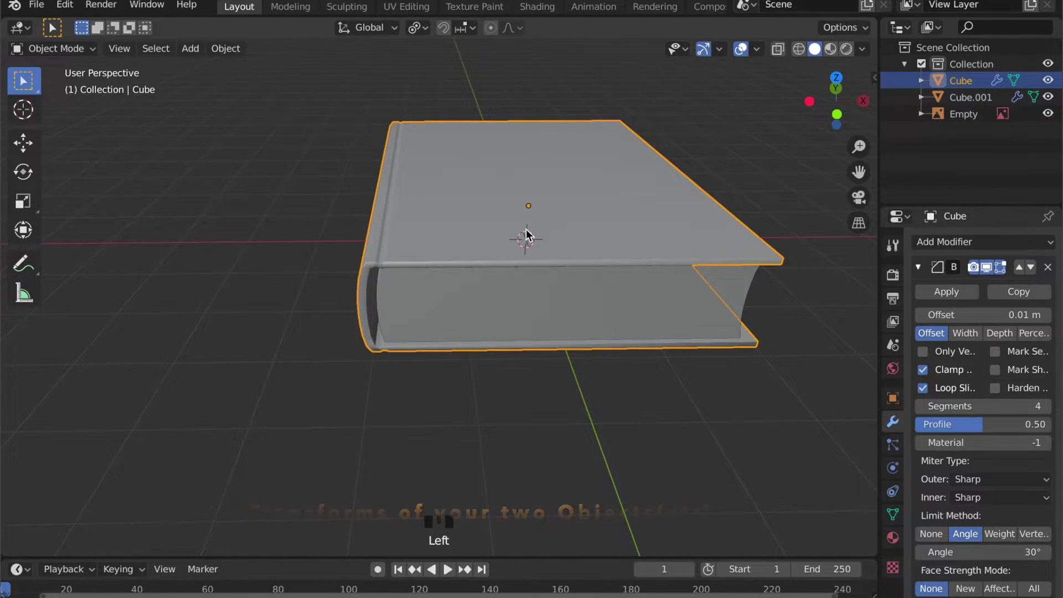
{"action": "key", "text": "ctrl+a"}
{"action": "left_click", "coordinate": [531, 301]}
Hide the pages object and enter Edit Mode on the cover, viewing the inside of the spine.
{"action": "key", "text": "h"}
{"action": "left_click", "coordinate": [512, 323]}
{"action": "key", "text": "Tab"}
{"action": "scroll", "scroll_direction": "up", "scroll_amount": 3}
{"action": "left_click_drag", "start_coordinate": [461, 322], "coordinate": [360, 371]}
{"action": "key", "text": "2"}
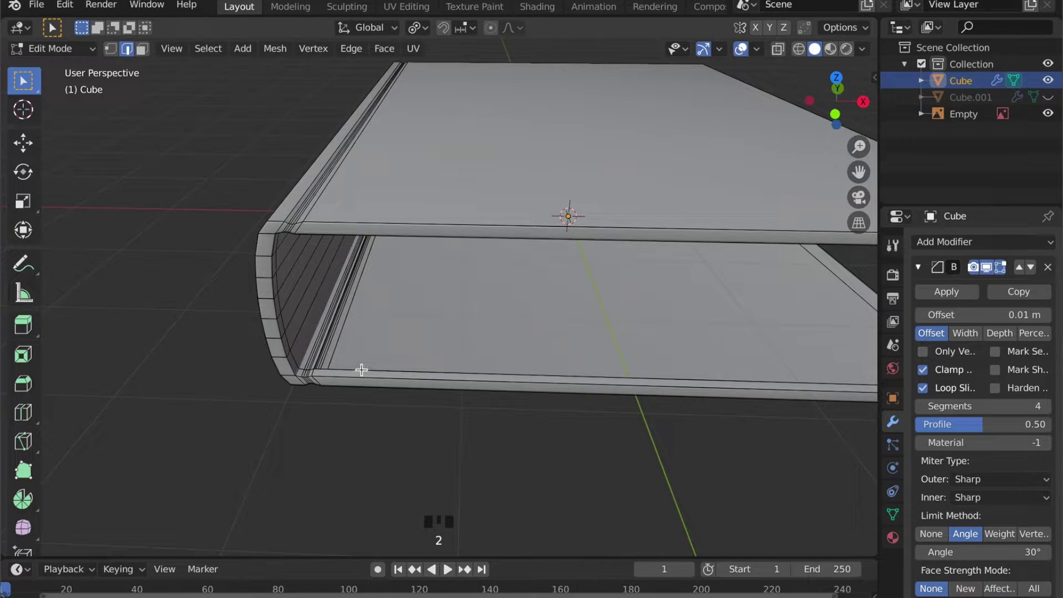
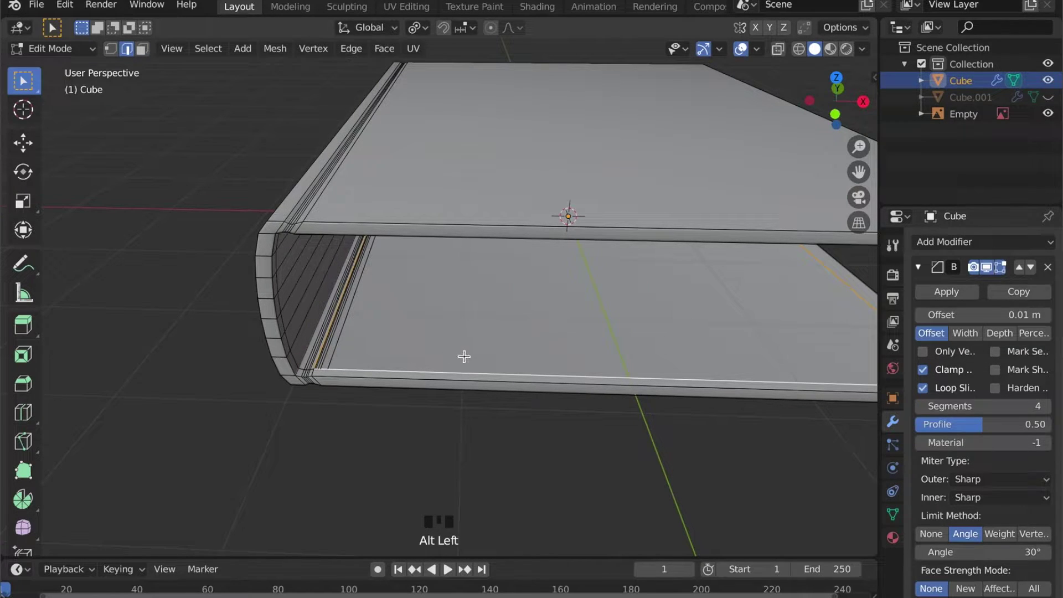
Shape the spine edge loop into a hinge groove along the cover.
{"action": "key", "text": "f"}
{"action": "left_click_drag", "start_coordinate": [461, 316], "coordinate": [379, 178]}
{"action": "left_click", "coordinate": [379, 178]}
{"action": "key", "text": "f"}
{"action": "left_click_drag", "start_coordinate": [383, 209], "coordinate": [431, 312]}
Return to Object Mode and orbit to view the whole cover shell.
{"action": "key", "text": "Tab"}
{"action": "left_click_drag", "start_coordinate": [422, 319], "coordinate": [338, 322]}
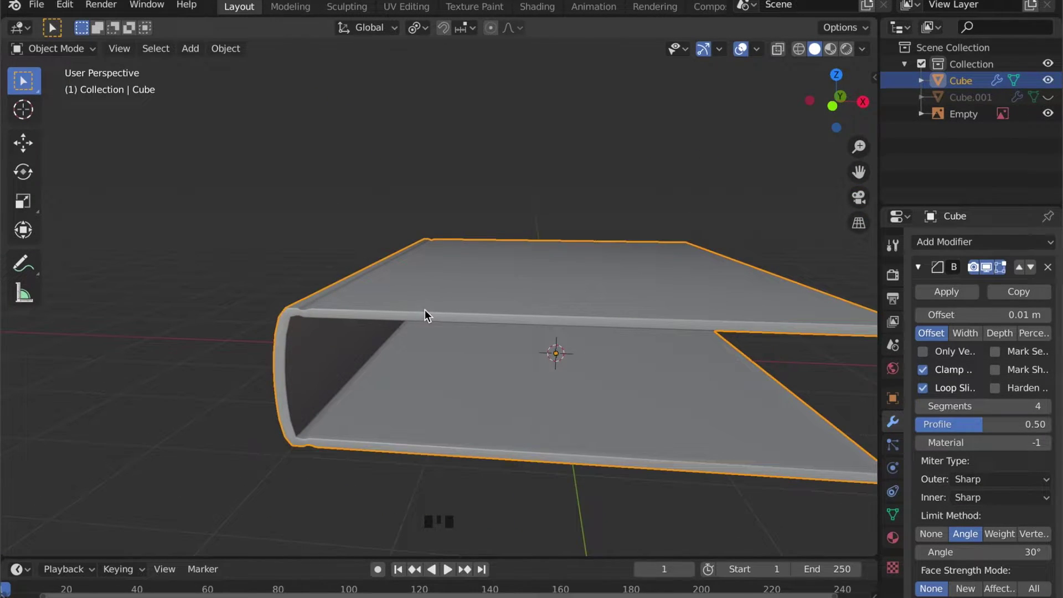
{"action": "scroll", "scroll_direction": "down", "scroll_amount": 3}
{"action": "left_click_drag", "start_coordinate": [544, 390], "coordinate": [477, 365]}
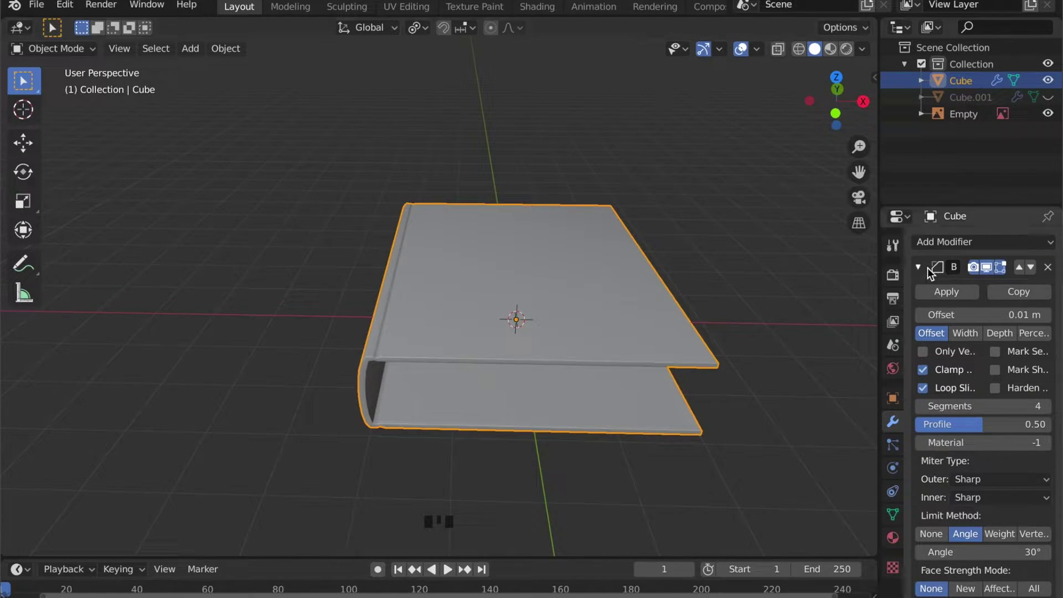
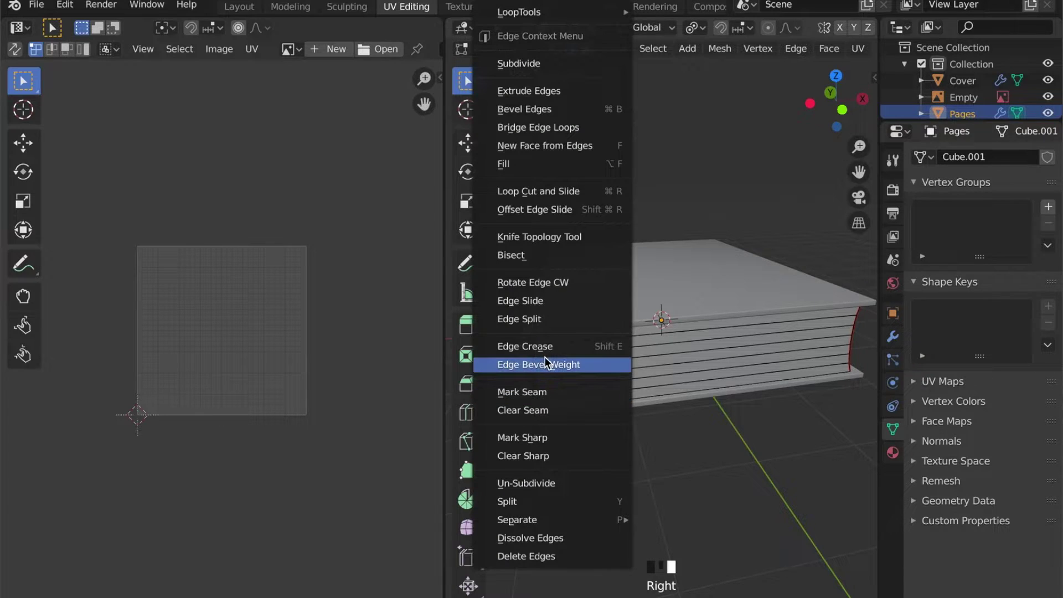
Mark the selected edges as seams and unwrap the whole Pages mesh.
{"action": "left_click_drag", "start_coordinate": [542, 393], "coordinate": [555, 383]}
{"action": "key", "text": "a"}
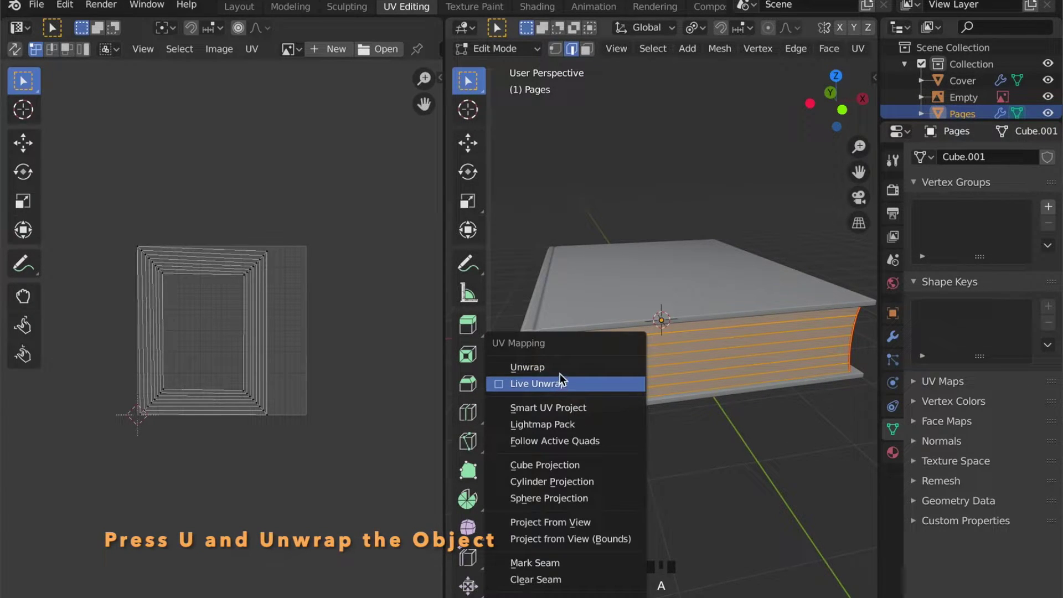
{"action": "key", "text": "u"}
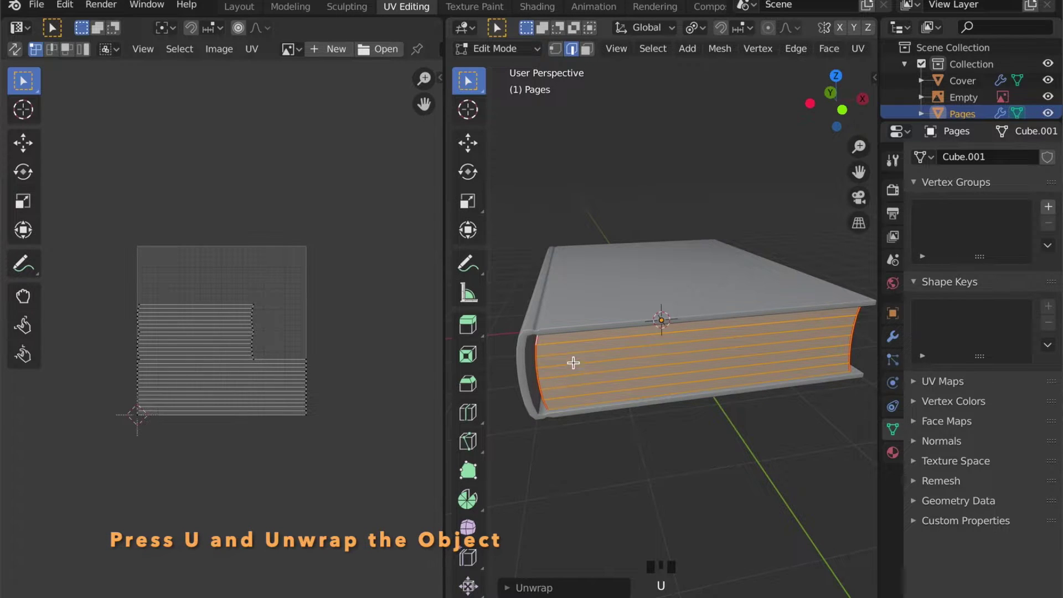
Select the page-edge faces and move their UV strip toward the top of UV space.
{"action": "key", "text": "3"}
{"action": "left_click", "coordinate": [563, 337]}
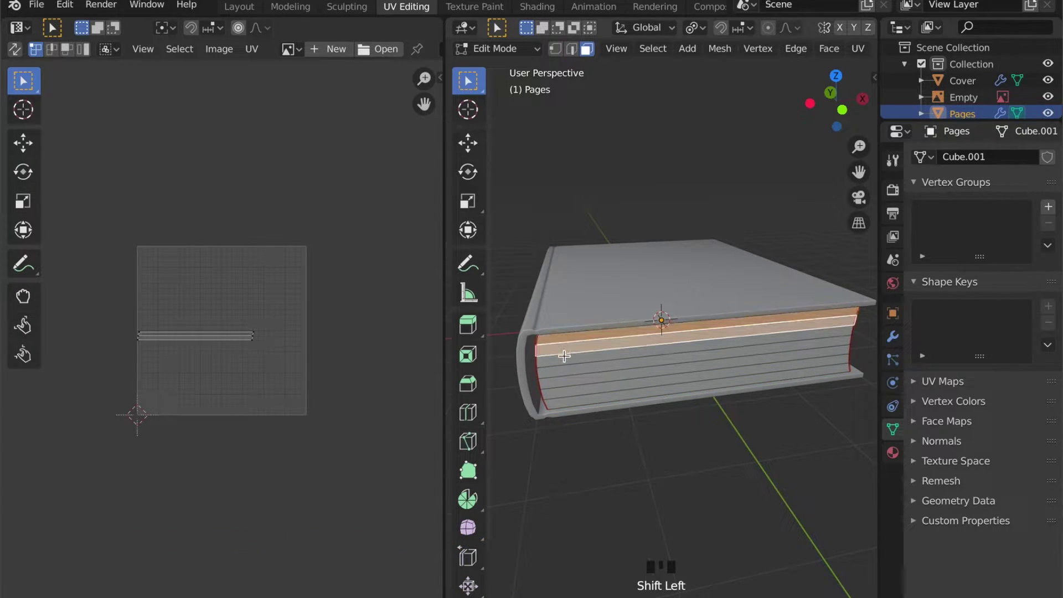
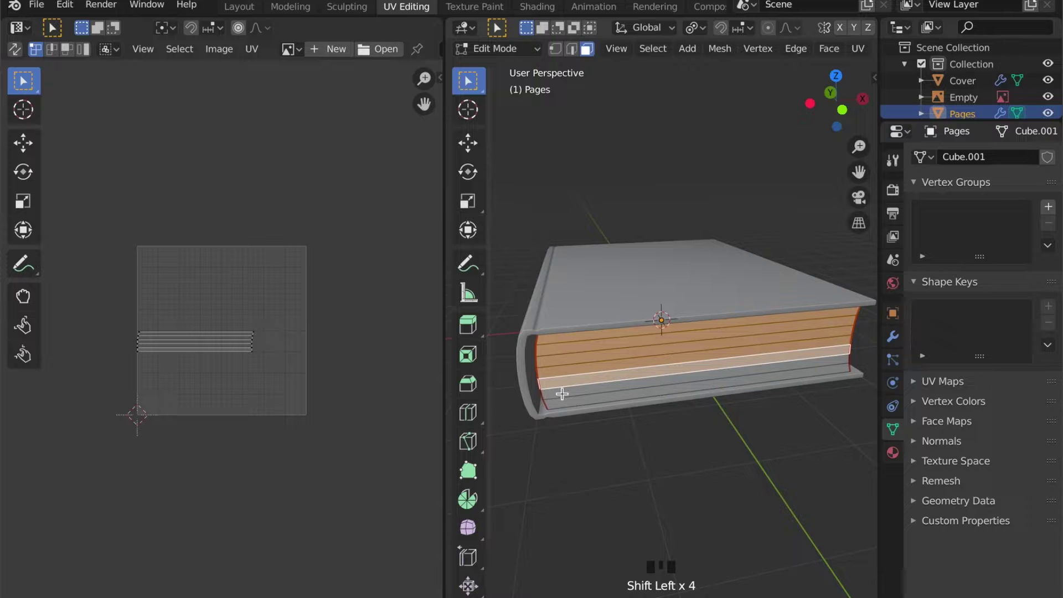
{"action": "left_click", "coordinate": [560, 400]}
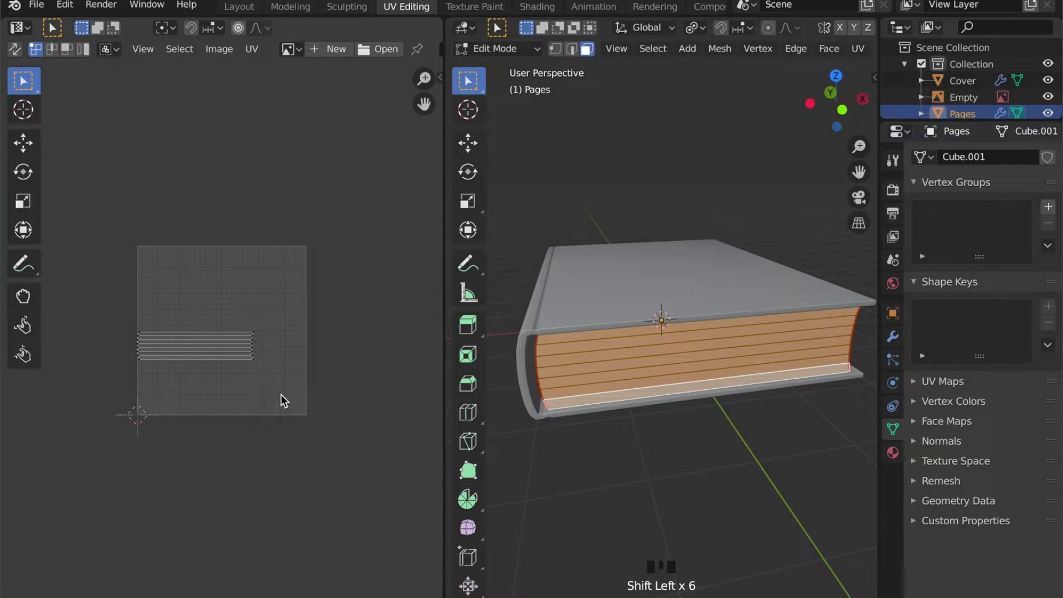
{"action": "key", "text": "a"}
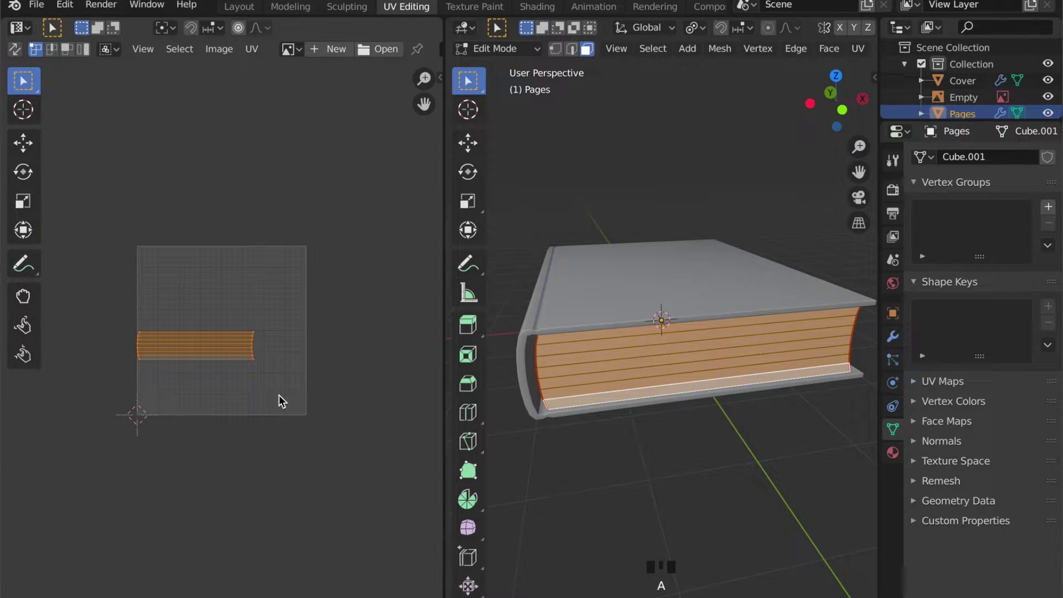
{"action": "key", "text": "g"}
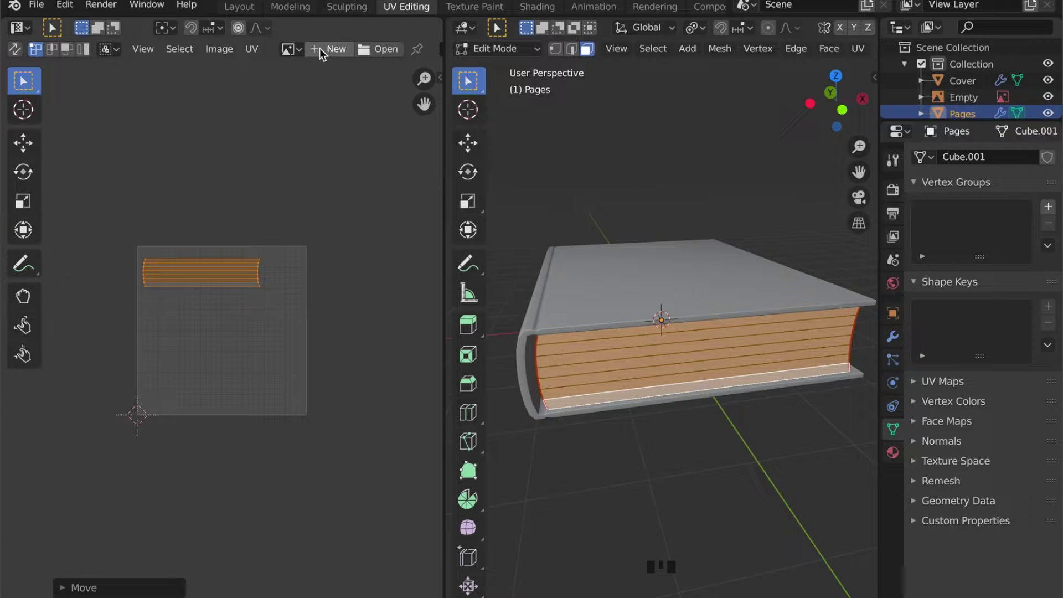
Rotate the page UVs 180° and move them over the book photo's page-edge area.
{"action": "left_click_drag", "start_coordinate": [364, 56], "coordinate": [632, 289]}
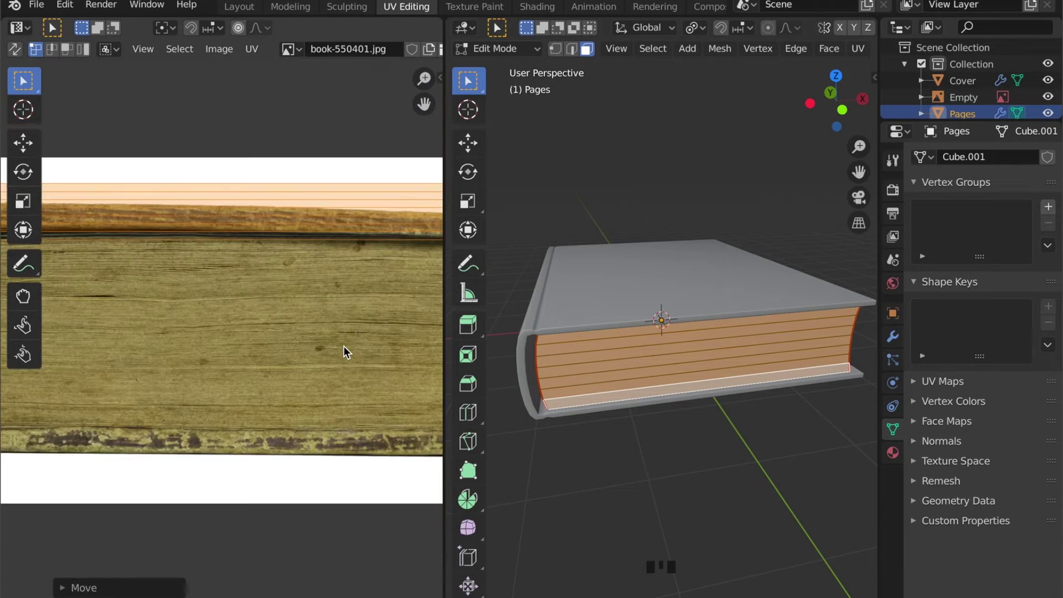
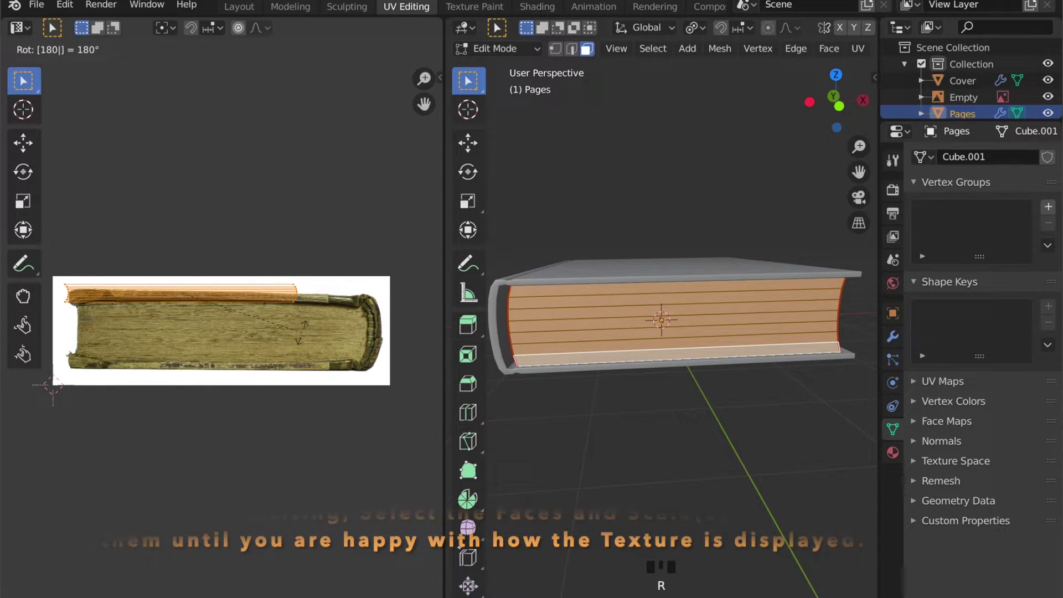
{"action": "key", "text": "g"}
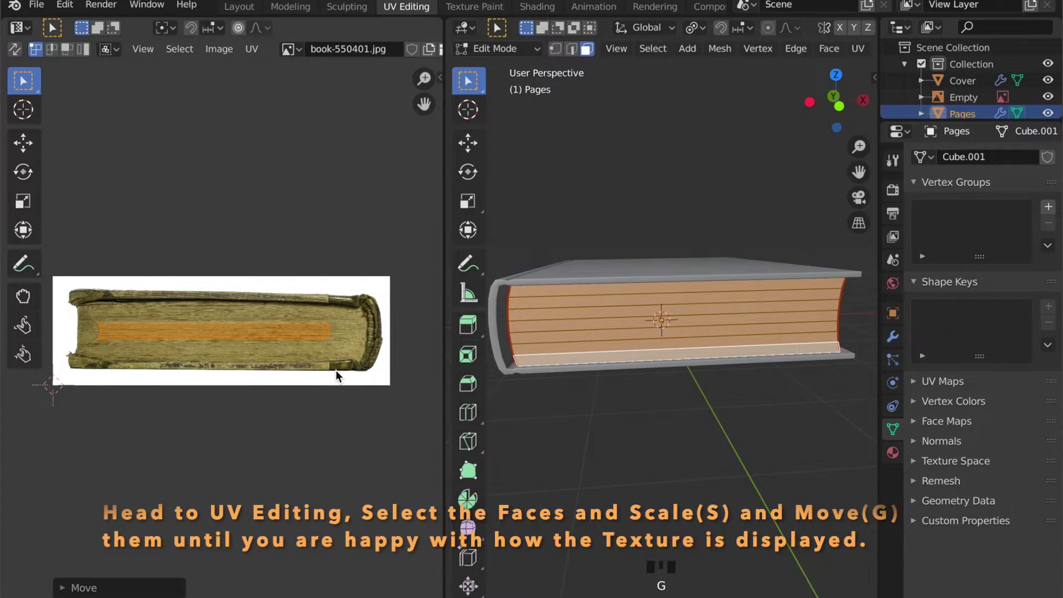
{"action": "key", "text": "s"}
{"action": "key", "text": "g"}
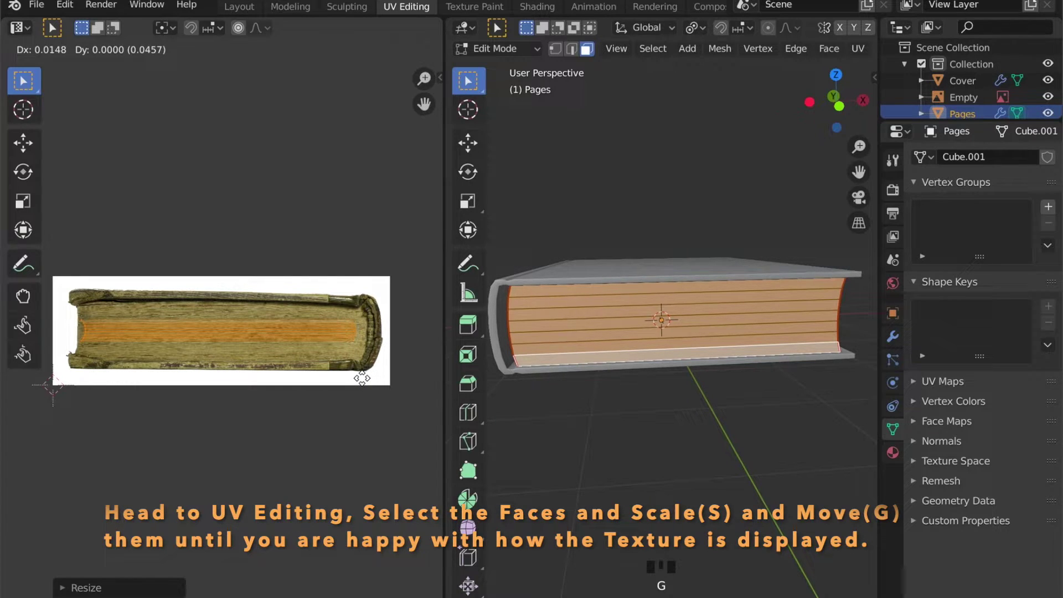
Scale and shift the page UVs until they cover the aged page-edge strip of book-550401.jpg.
{"action": "key", "text": "s"}
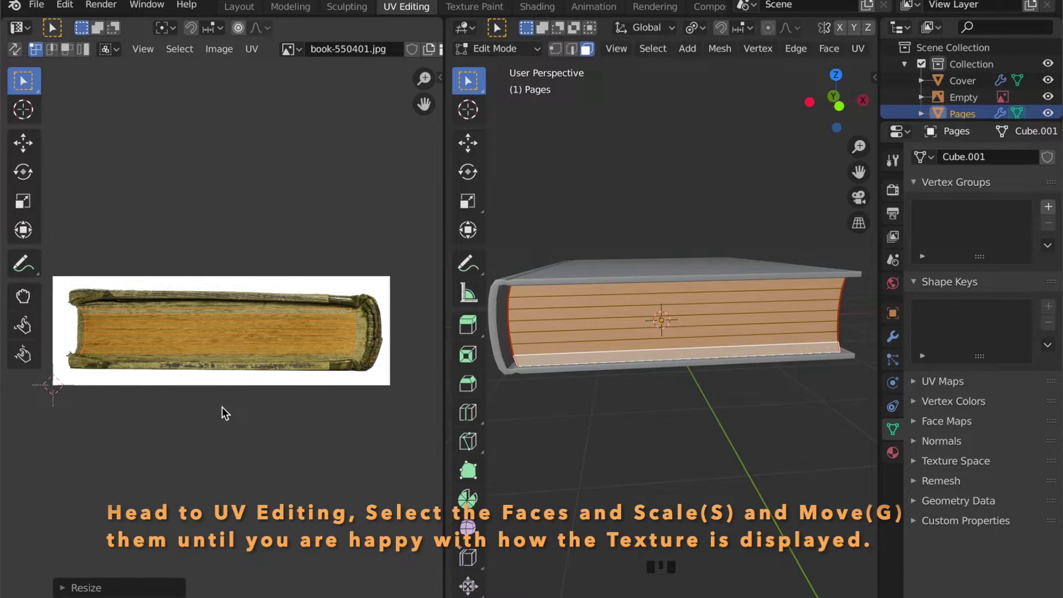
{"action": "key", "text": "g"}
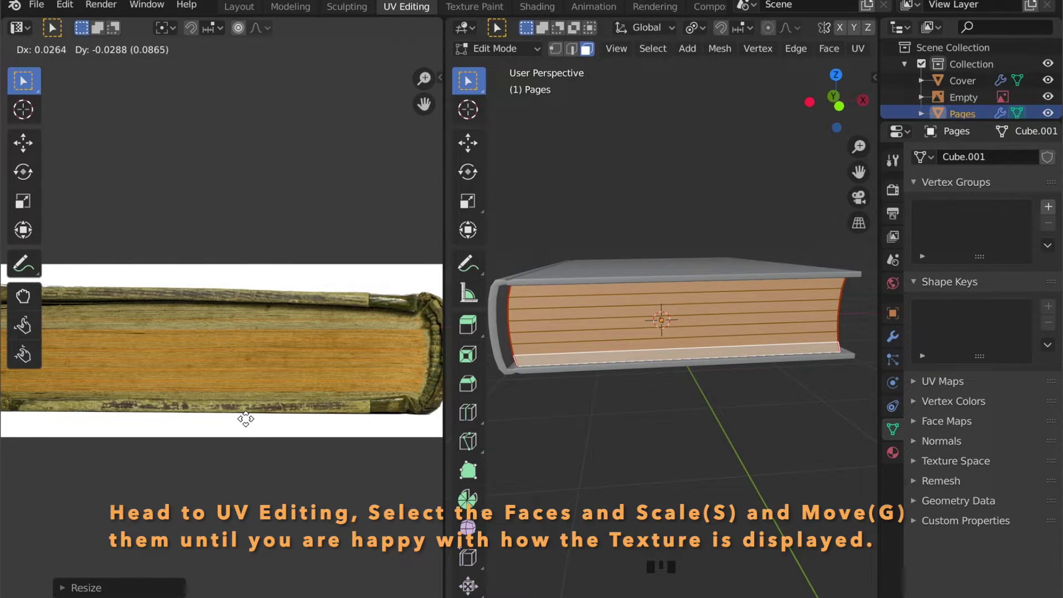
{"action": "scroll", "scroll_direction": "down", "scroll_amount": 3}
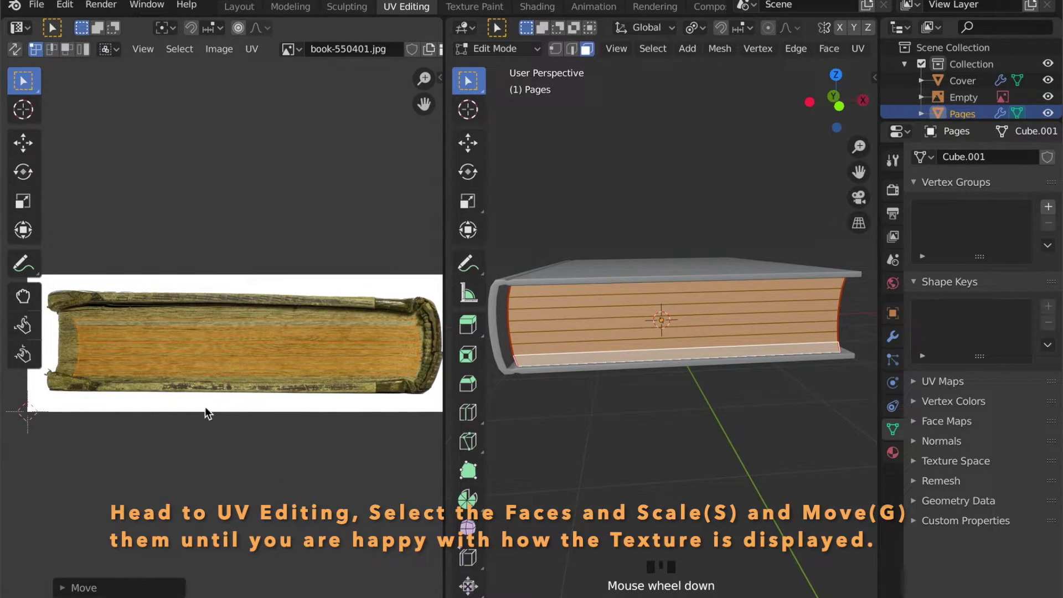
{"action": "key", "text": "g"}
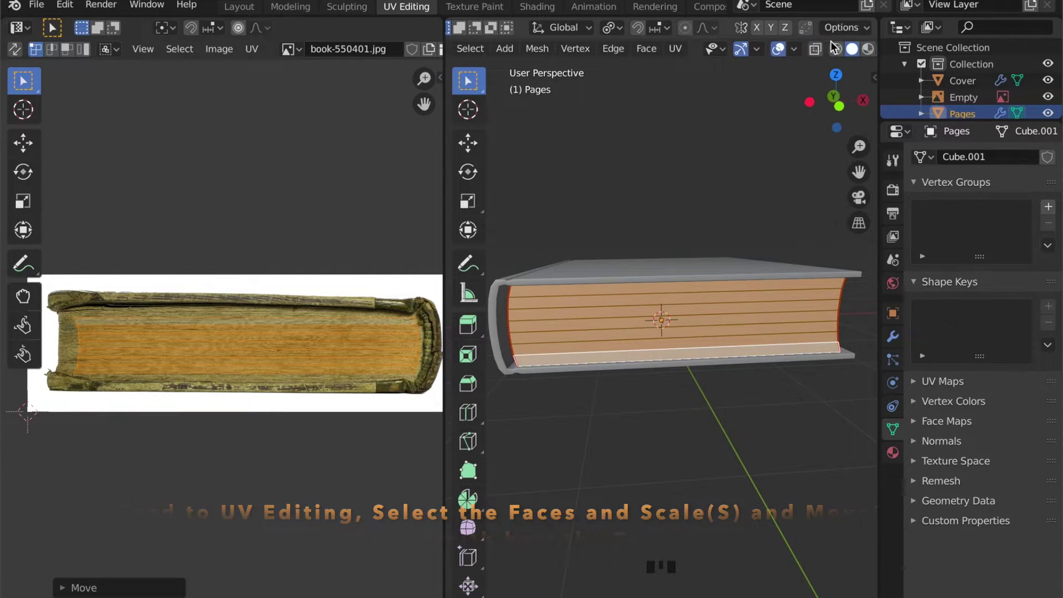
Switch to Material Preview in Object Mode and inspect the textured page edges.
{"action": "left_click", "coordinate": [832, 57]}
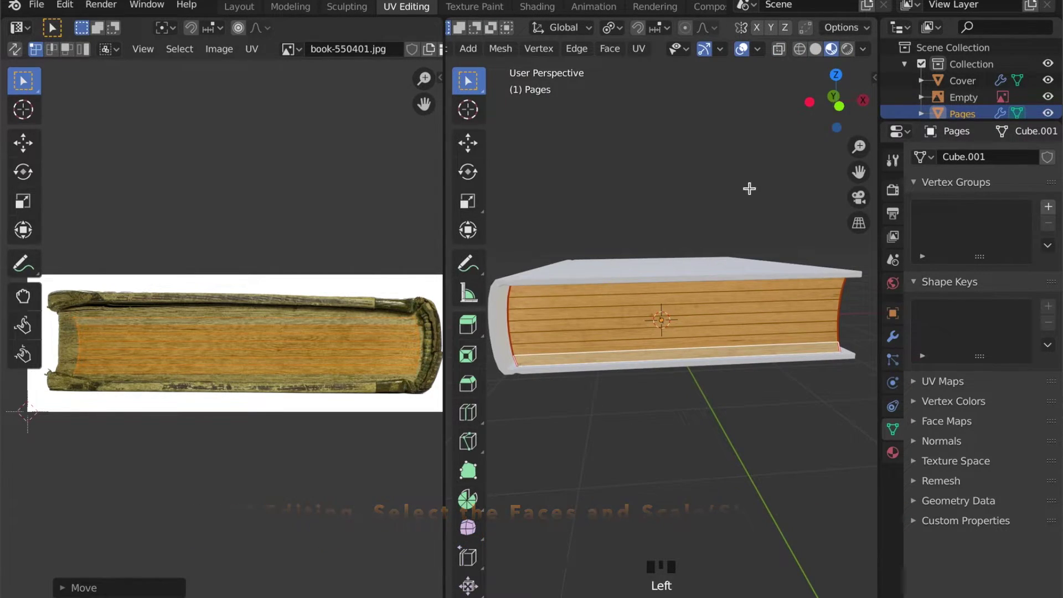
{"action": "key", "text": "Tab"}
{"action": "scroll", "scroll_direction": "up", "scroll_amount": 3}
{"action": "left_click_drag", "start_coordinate": [719, 331], "coordinate": [664, 333]}
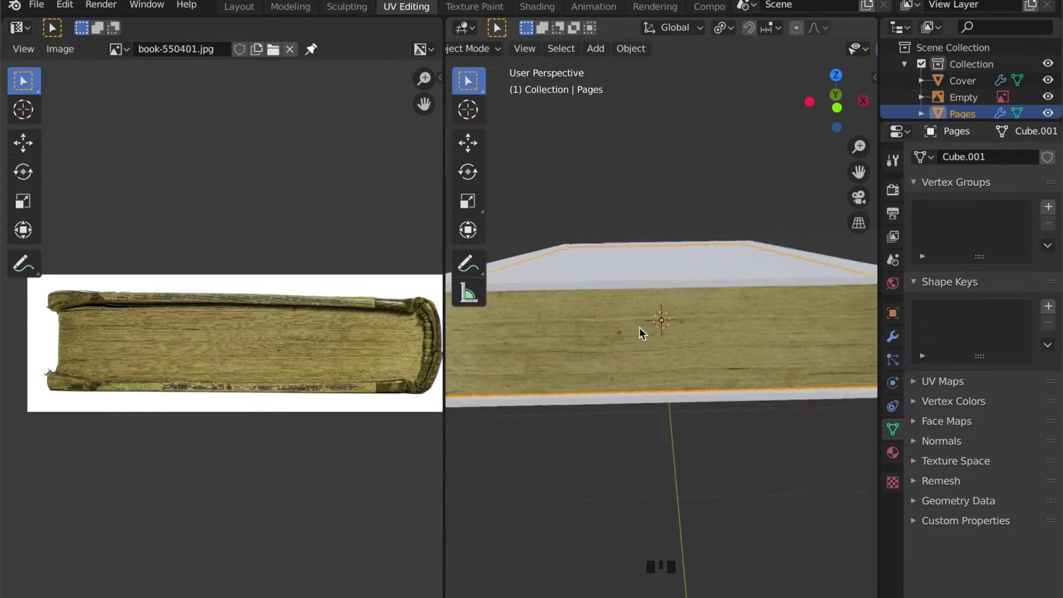
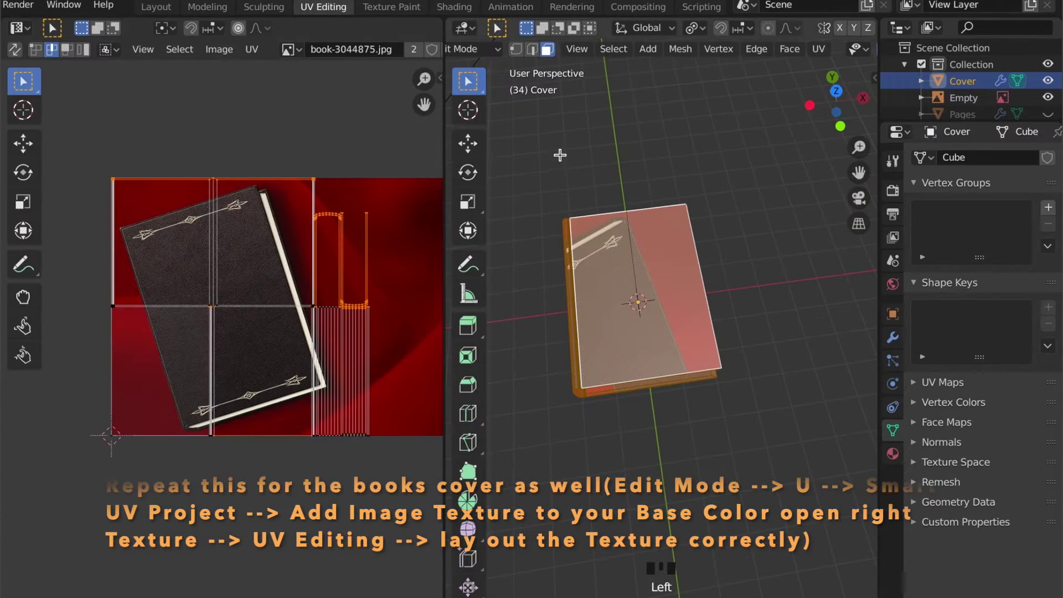
Select all the cover UVs and rotate them 180°.
{"action": "scroll", "scroll_direction": "up", "scroll_amount": 3}
{"action": "scroll", "scroll_direction": "down", "scroll_amount": 3}
{"action": "key", "text": "3"}
{"action": "key", "text": "Left"}
{"action": "key", "text": "a"}
{"action": "key", "text": "g"}
{"action": "key", "text": "r"}
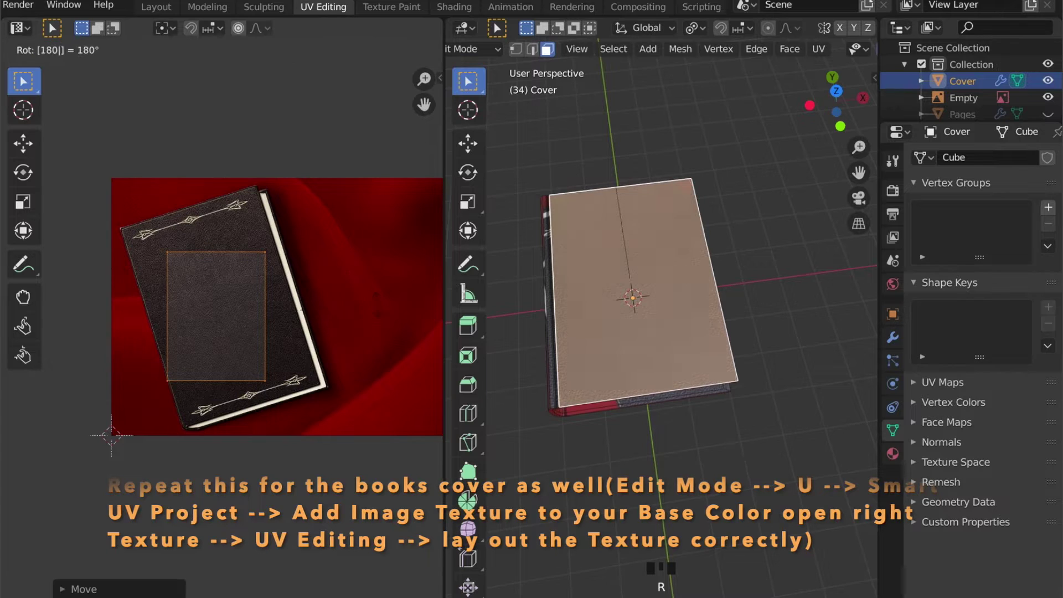
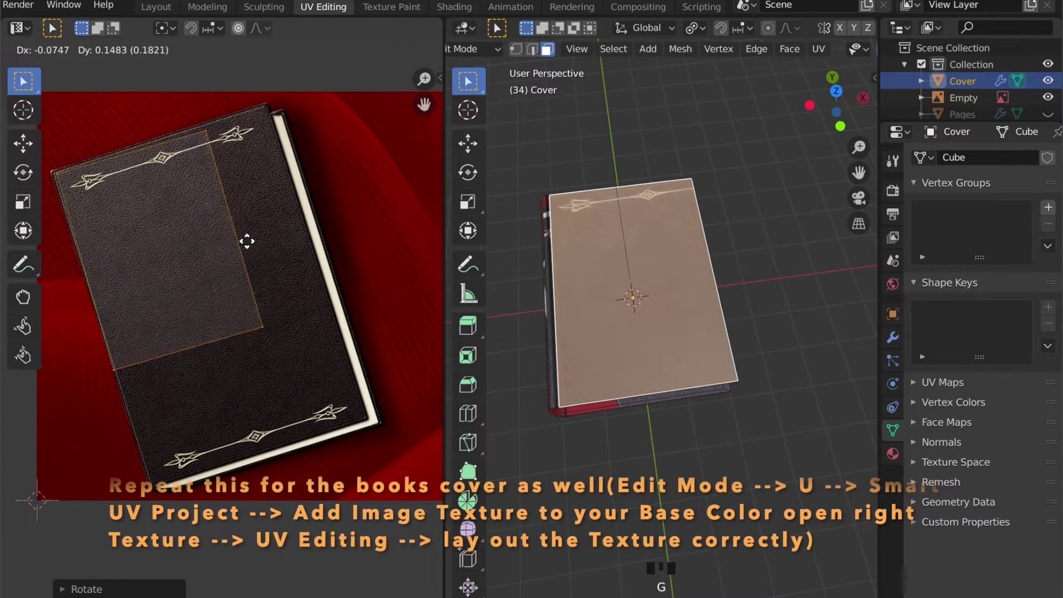
Scale and move the cover UVs to fit inside the leather photo's ornamented border.
{"action": "key", "text": "r"}
{"action": "key", "text": "g"}
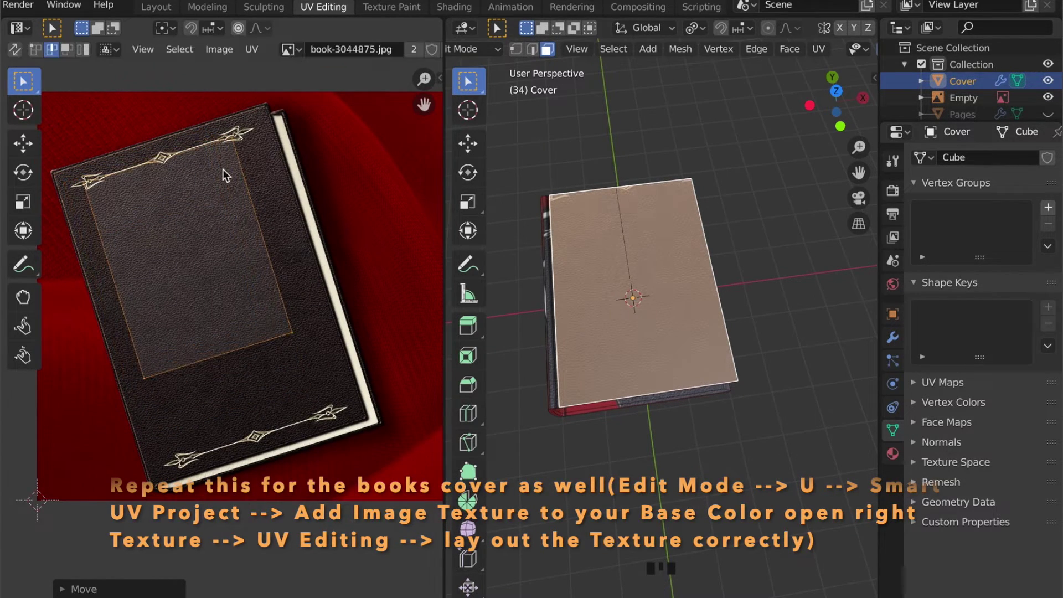
{"action": "left_click", "coordinate": [342, 387]}
{"action": "key", "text": "g"}
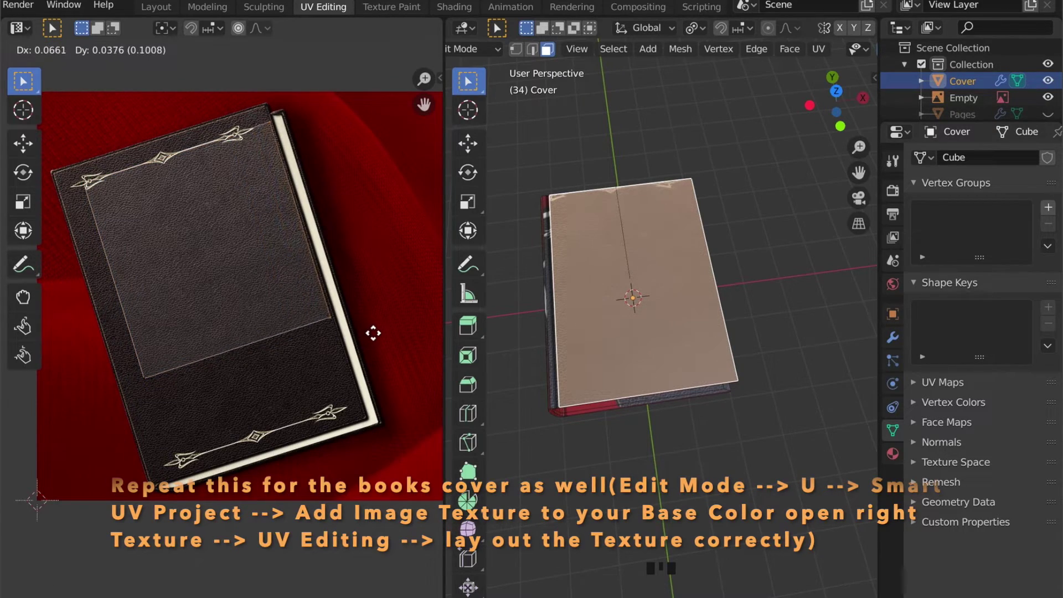
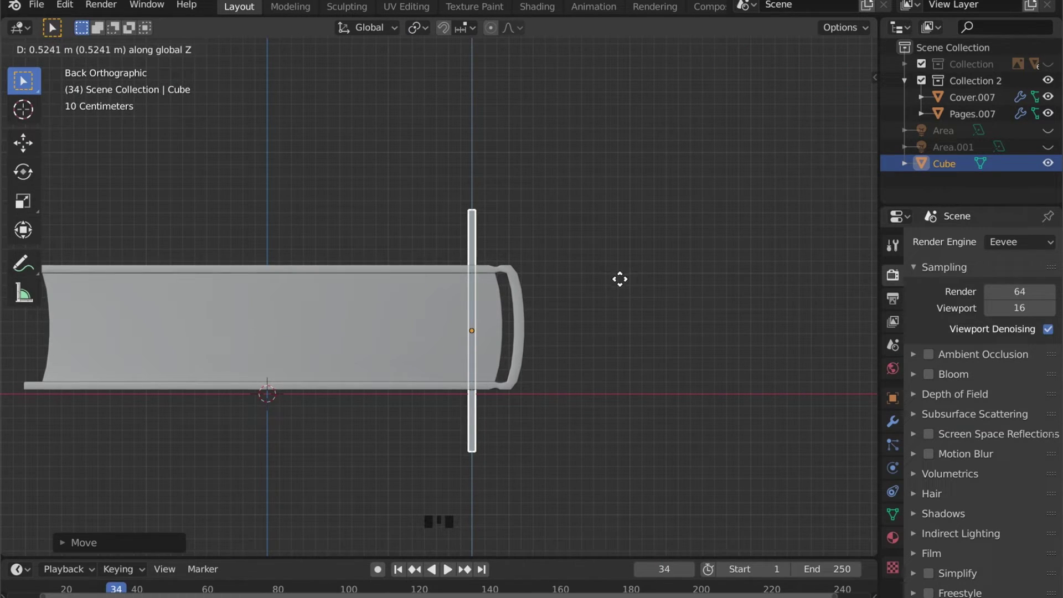
Flatten the cube into a thin slab and move it vertically in Back Orthographic view.
{"action": "key", "text": "s"}
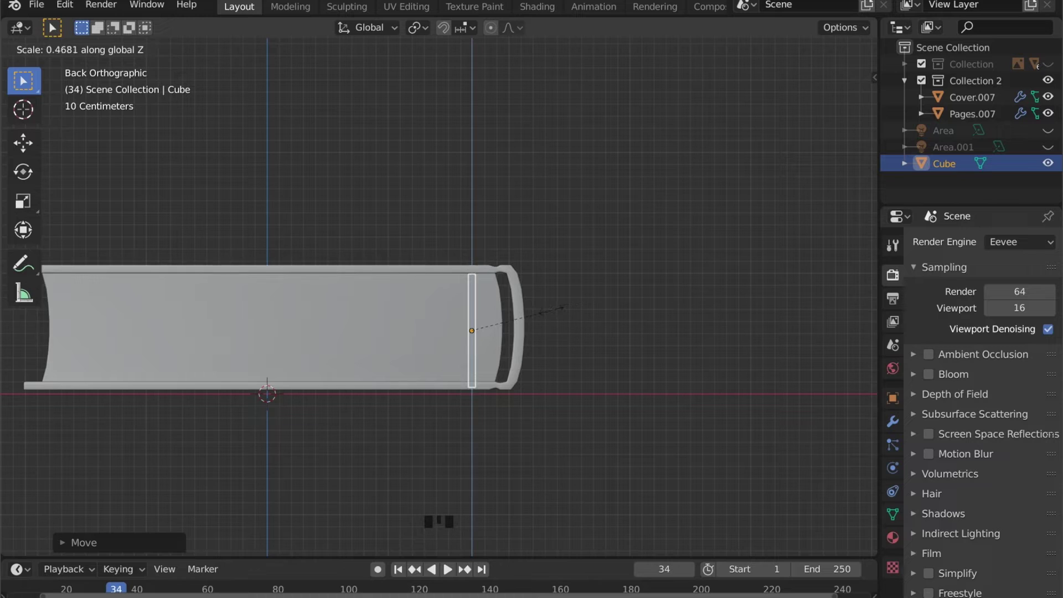
{"action": "scroll", "scroll_direction": "up", "scroll_amount": 3}
{"action": "middle_click", "coordinate": [499, 304]}
{"action": "key", "text": "g"}
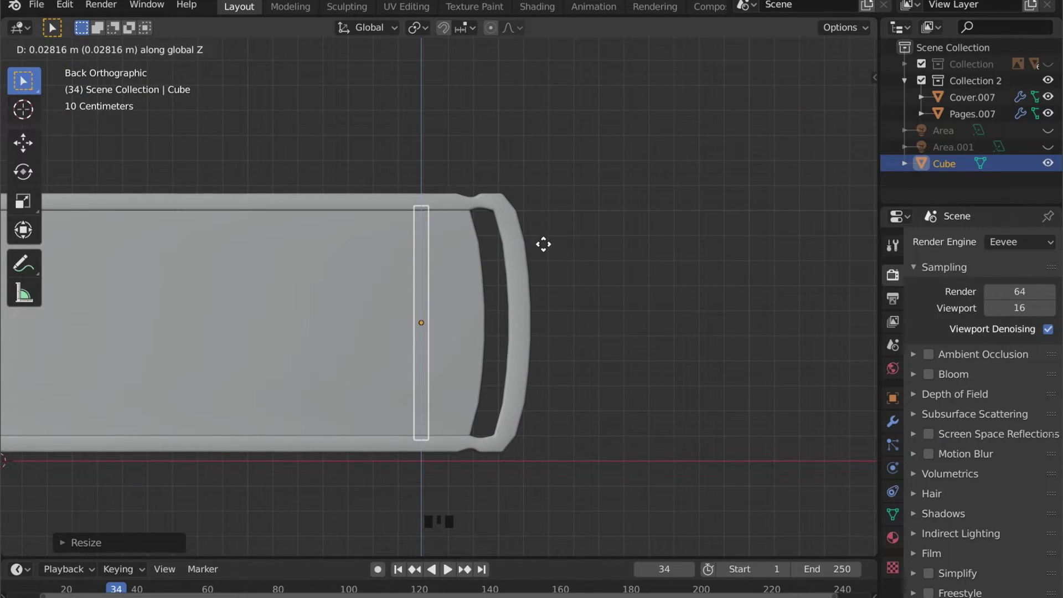
Shorten the slab slightly in height, slide it flush to the pages' edge, and enter Edit Mode.
{"action": "key", "text": "s"}
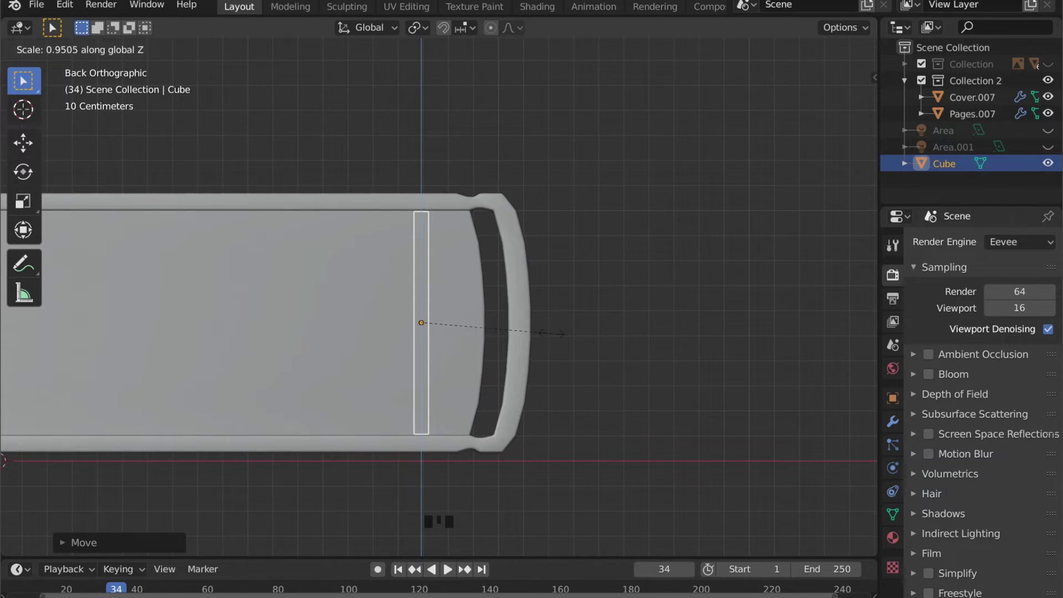
{"action": "key", "text": "g"}
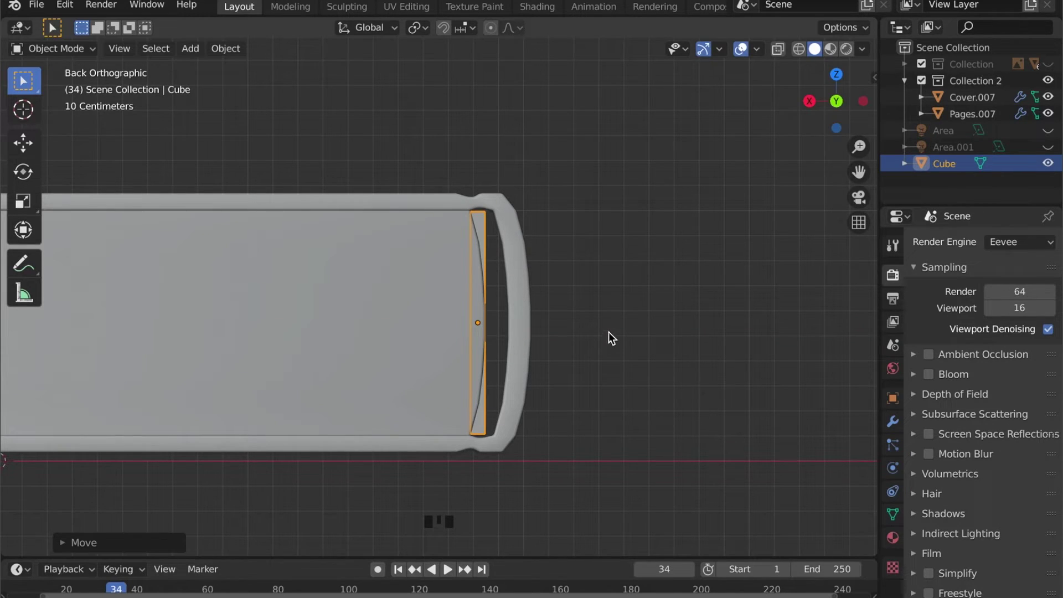
{"action": "key", "text": "Tab"}
Push the slab's middle loops along X with proportional falloff to round the page block's edge.
{"action": "scroll", "scroll_direction": "up", "scroll_amount": 3}
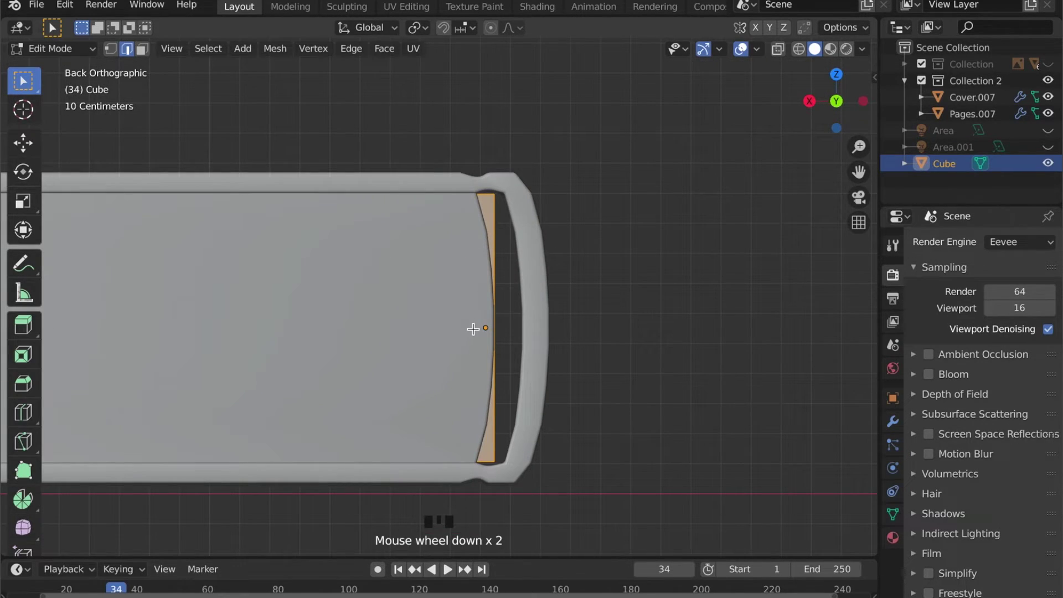
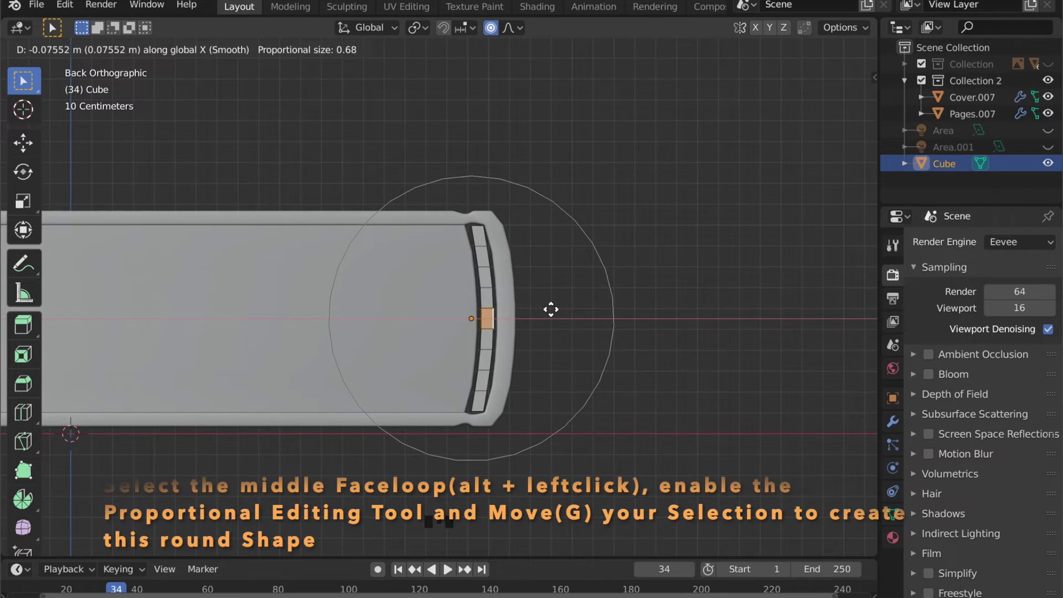
{"action": "key", "text": "Tab"}
{"action": "key", "text": "g"}
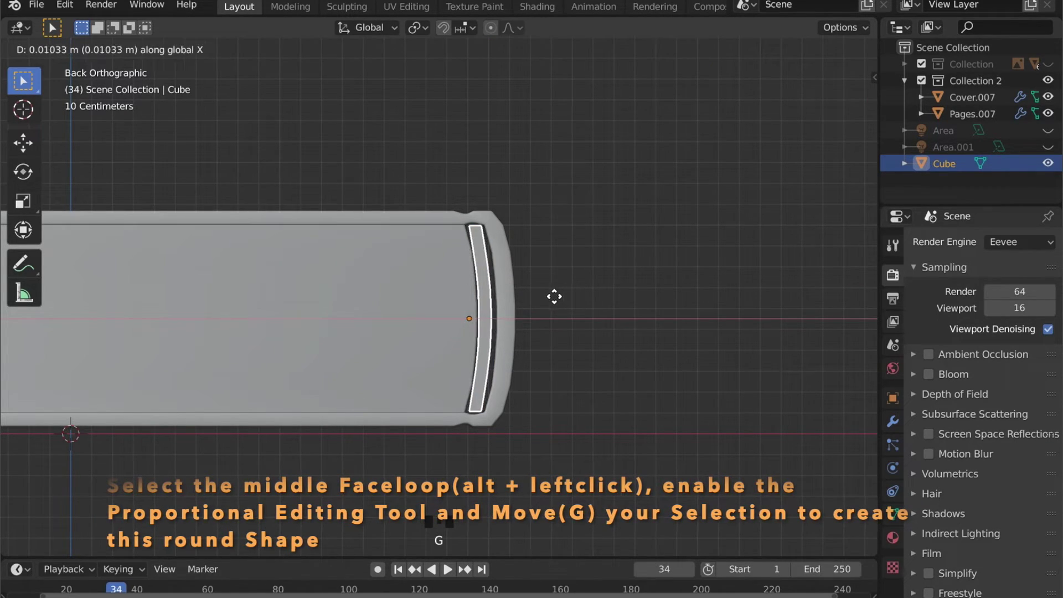
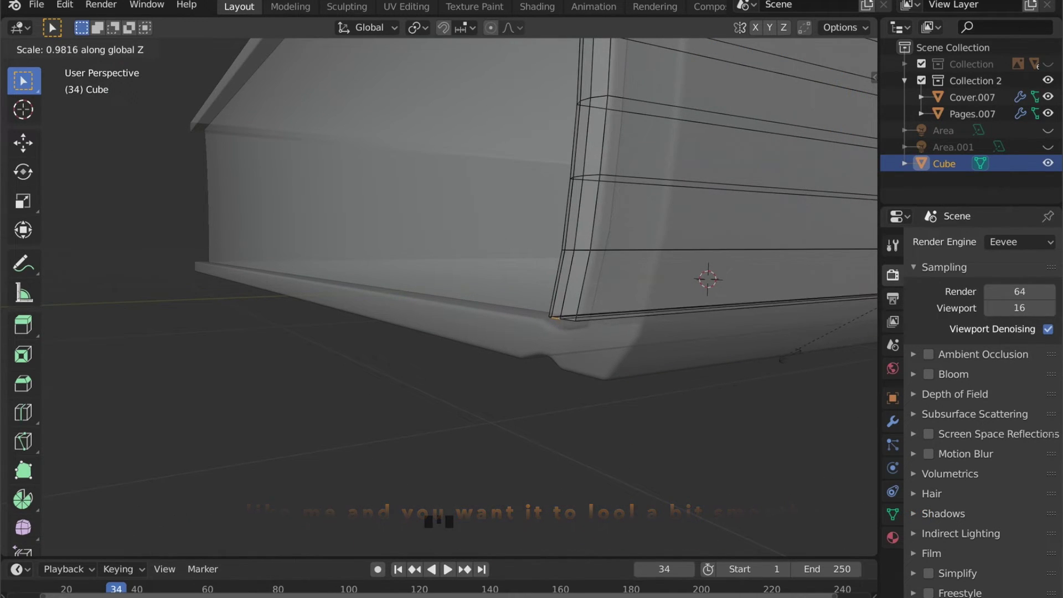
Toggle the pages block in and out of Edit Mode and switch off X-ray shading while inspecting it.
{"action": "scroll", "scroll_direction": "up", "scroll_amount": 3}
{"action": "key", "text": "Tab"}
{"action": "scroll", "scroll_direction": "down", "scroll_amount": 3}
{"action": "left_click_drag", "start_coordinate": [673, 378], "coordinate": [666, 341]}
{"action": "key", "text": "Tab"}
{"action": "left_click", "coordinate": [530, 298]}
{"action": "key", "text": "Tab"}
{"action": "key", "text": "alt+z"}
Orbit and zoom around the book to check the pages' corner, then return to Edit Mode.
{"action": "middle_click", "coordinate": [563, 319]}
{"action": "left_click_drag", "start_coordinate": [451, 121], "coordinate": [485, 177]}
{"action": "scroll", "scroll_direction": "up", "scroll_amount": 3}
{"action": "left_click_drag", "start_coordinate": [507, 191], "coordinate": [498, 299]}
{"action": "scroll", "scroll_direction": "up", "scroll_amount": 3}
{"action": "key", "text": "Tab"}
{"action": "middle_click", "coordinate": [455, 328]}
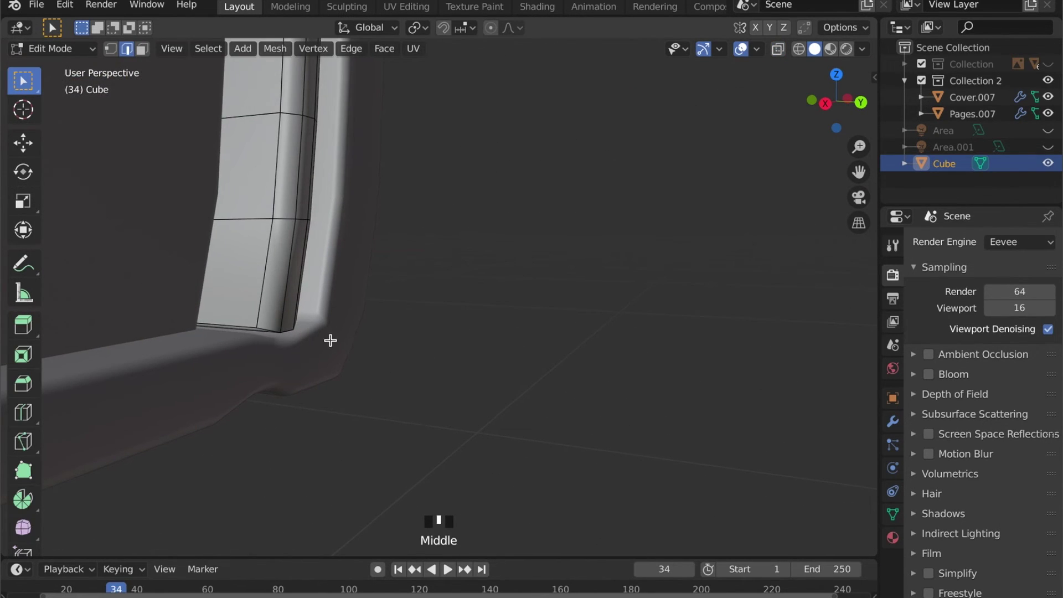
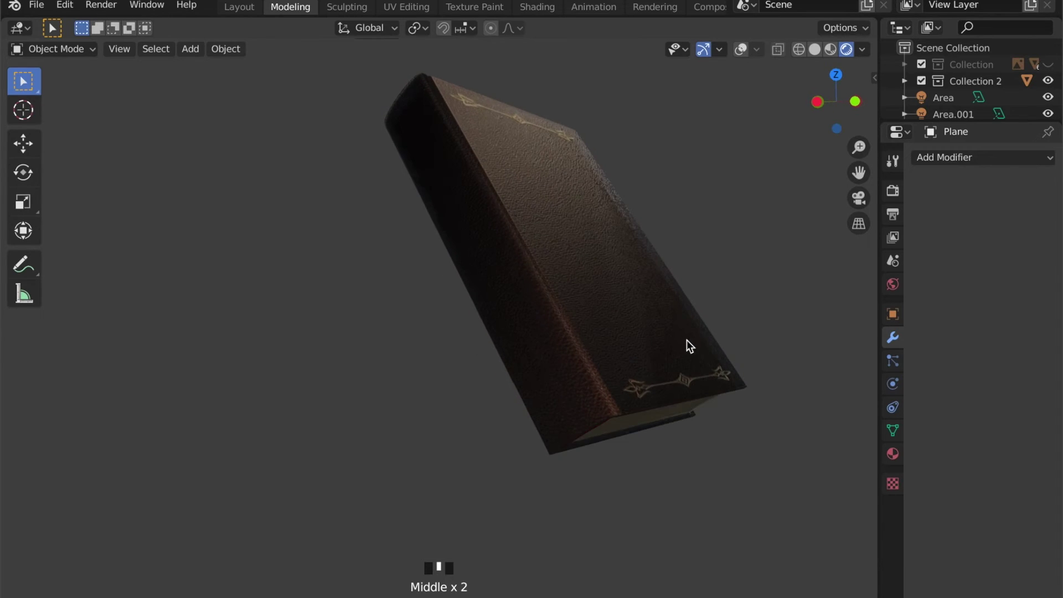
{"action": "scroll", "scroll_direction": "up", "scroll_amount": 3}
{"action": "left_click_drag", "start_coordinate": [651, 359], "coordinate": [585, 361]}
{"action": "scroll", "scroll_direction": "up", "scroll_amount": 3}
{"action": "scroll", "scroll_direction": "down", "scroll_amount": 3}
{"action": "scroll", "scroll_direction": "up", "scroll_amount": 3}
{"action": "scroll", "scroll_direction": "down", "scroll_amount": 3}
{"action": "scroll", "scroll_direction": "down", "scroll_amount": 3}
{"action": "left_click_drag", "start_coordinate": [542, 360], "coordinate": [418, 226]}
{"action": "scroll", "scroll_direction": "up", "scroll_amount": 3}
{"action": "left_click_drag", "start_coordinate": [541, 262], "coordinate": [507, 346]}
{"action": "scroll", "scroll_direction": "up", "scroll_amount": 3}
{"action": "left_click_drag", "start_coordinate": [506, 348], "coordinate": [486, 353]}
{"action": "scroll", "scroll_direction": "down", "scroll_amount": 3}
{"action": "left_click_drag", "start_coordinate": [486, 380], "coordinate": [750, 349]}
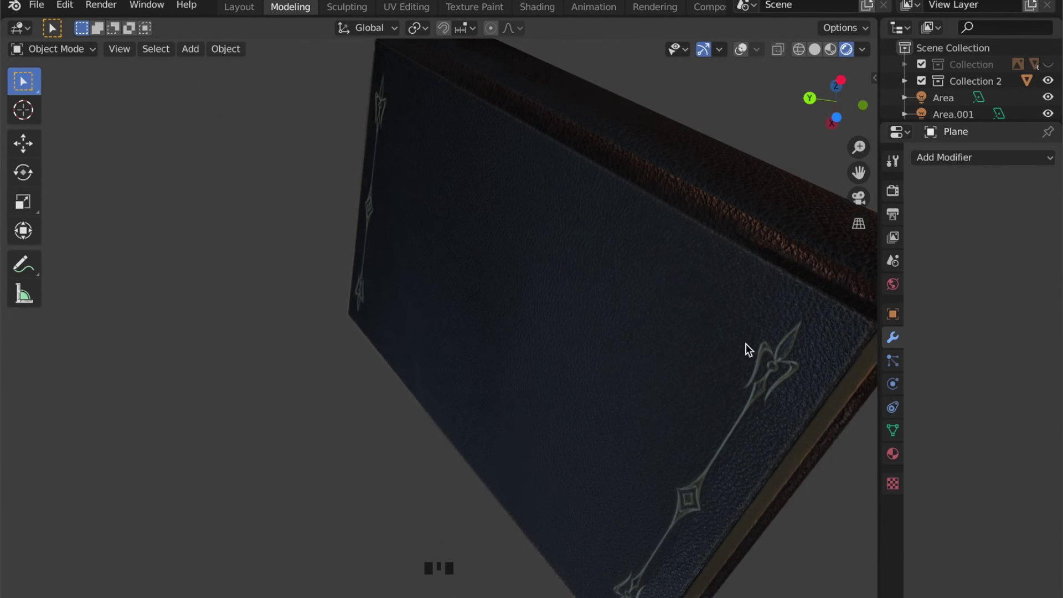